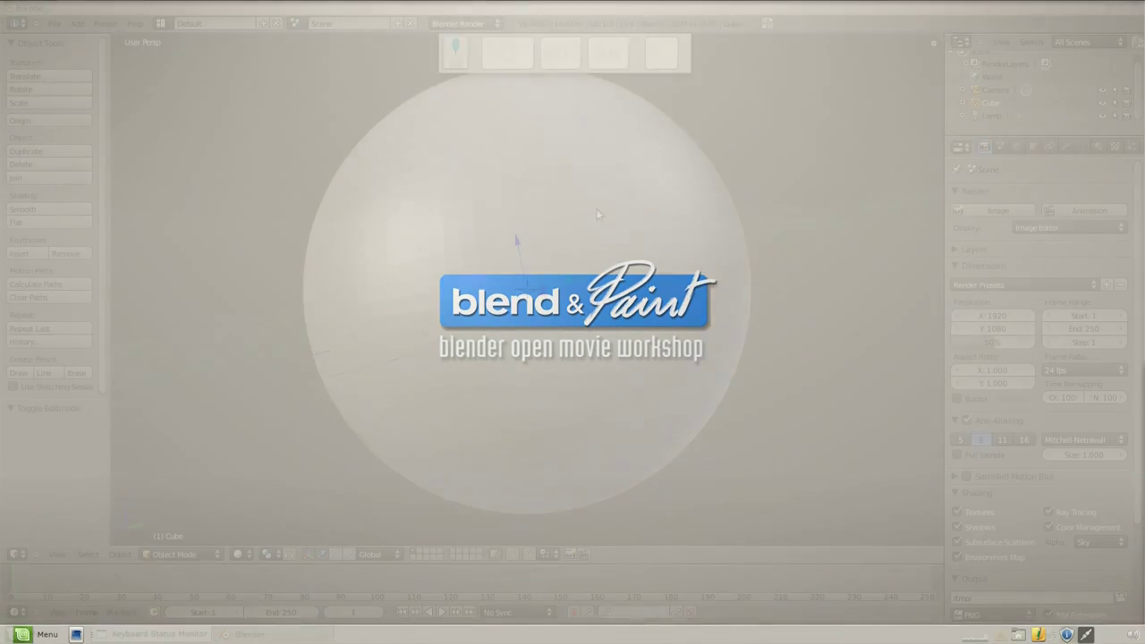
# Enter edit mode on the sphere and select a single vertex
pyautogui.scroll(-3)
pyautogui.scroll(3)
pyautogui.moveTo(468, 250); pyautogui.dragTo(635, 262)
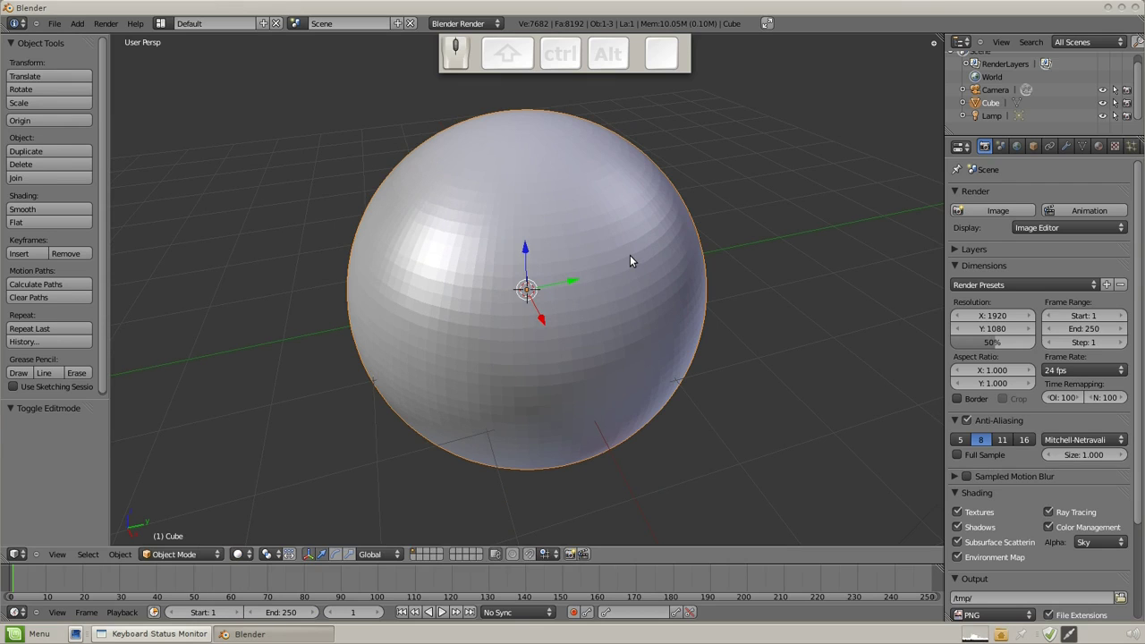
pyautogui.press('Tab')
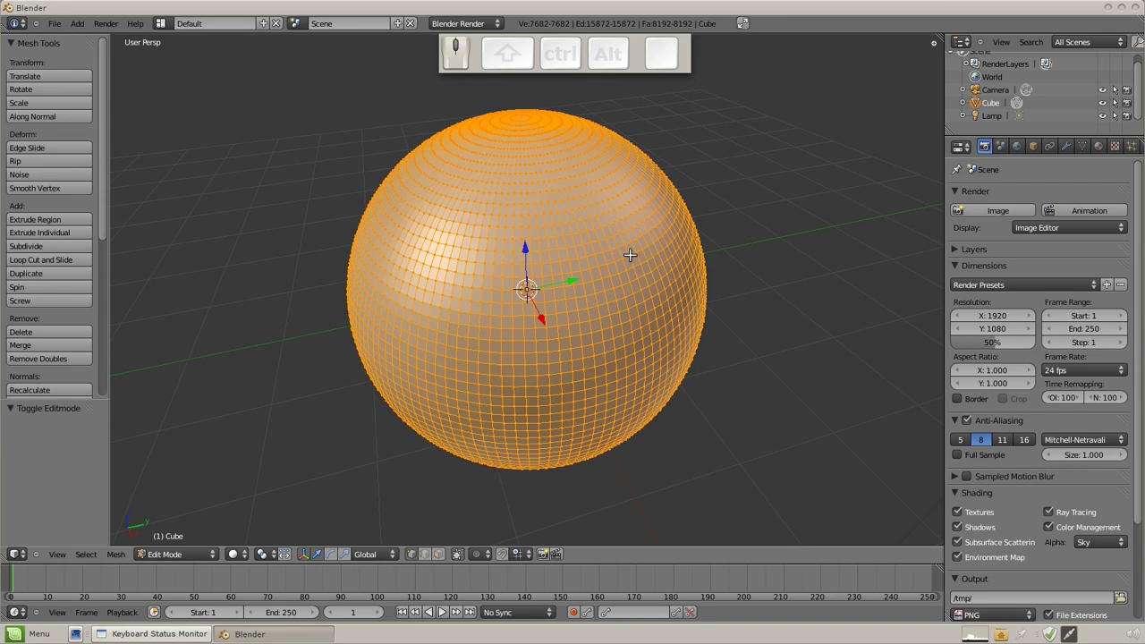
pyautogui.rightClick(652, 225)
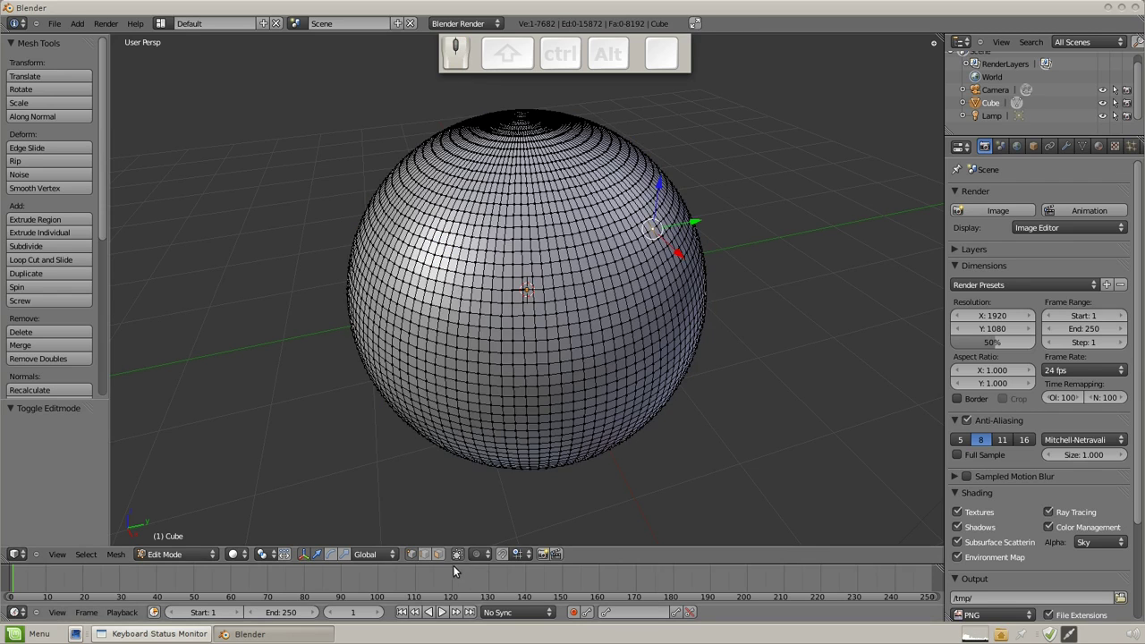
# Enable proportional editing and keep the default Smooth falloff profile
pyautogui.click(492, 562)
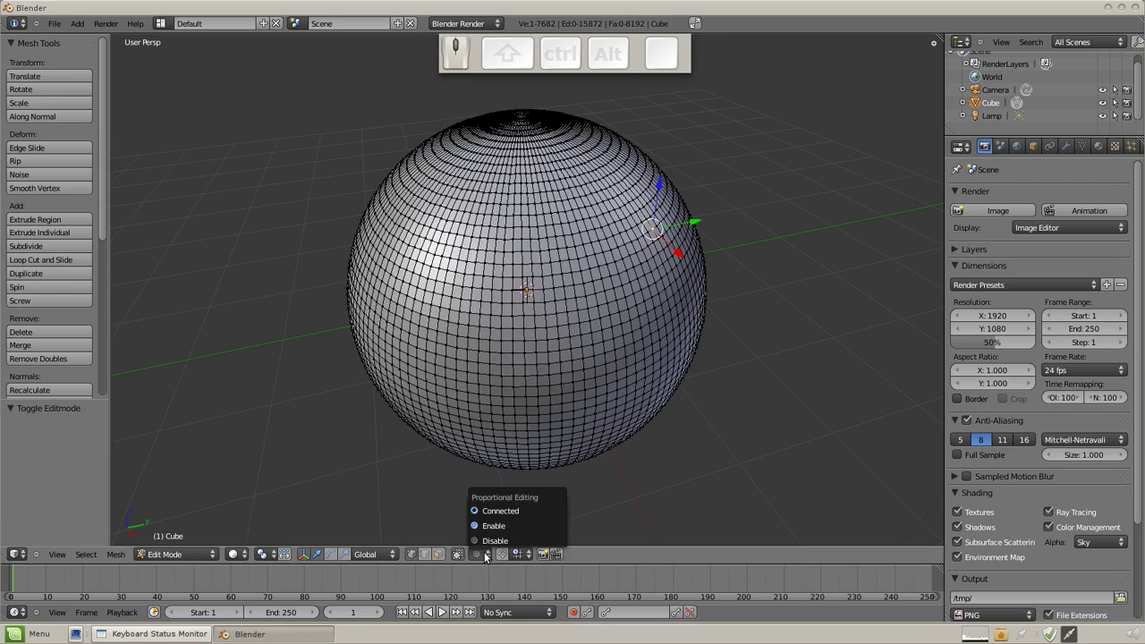
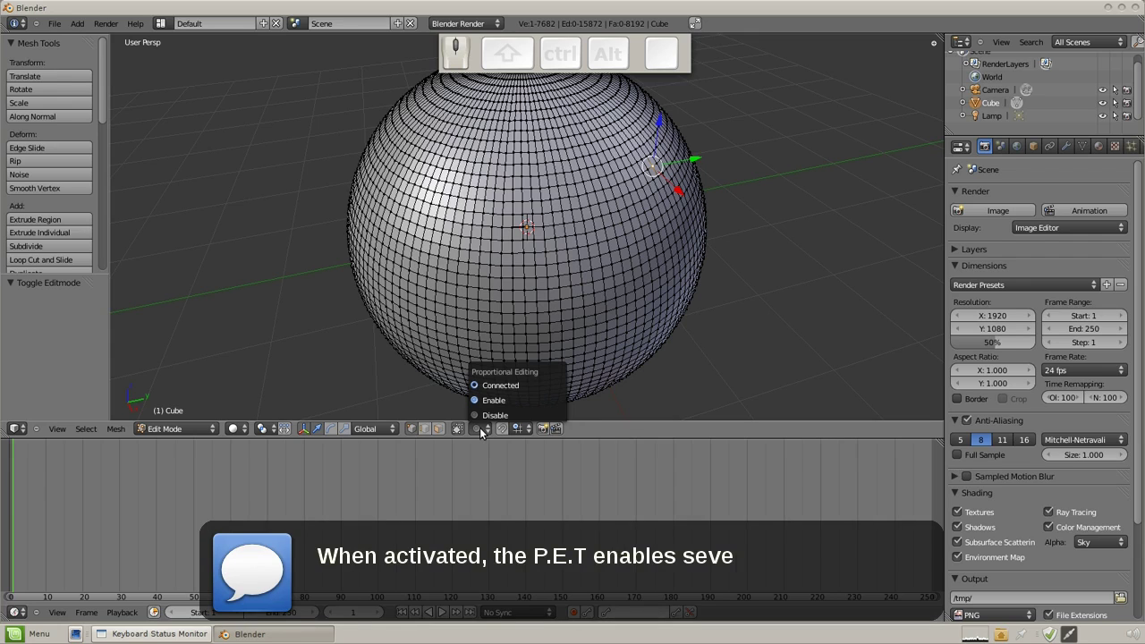
pyautogui.click(486, 406)
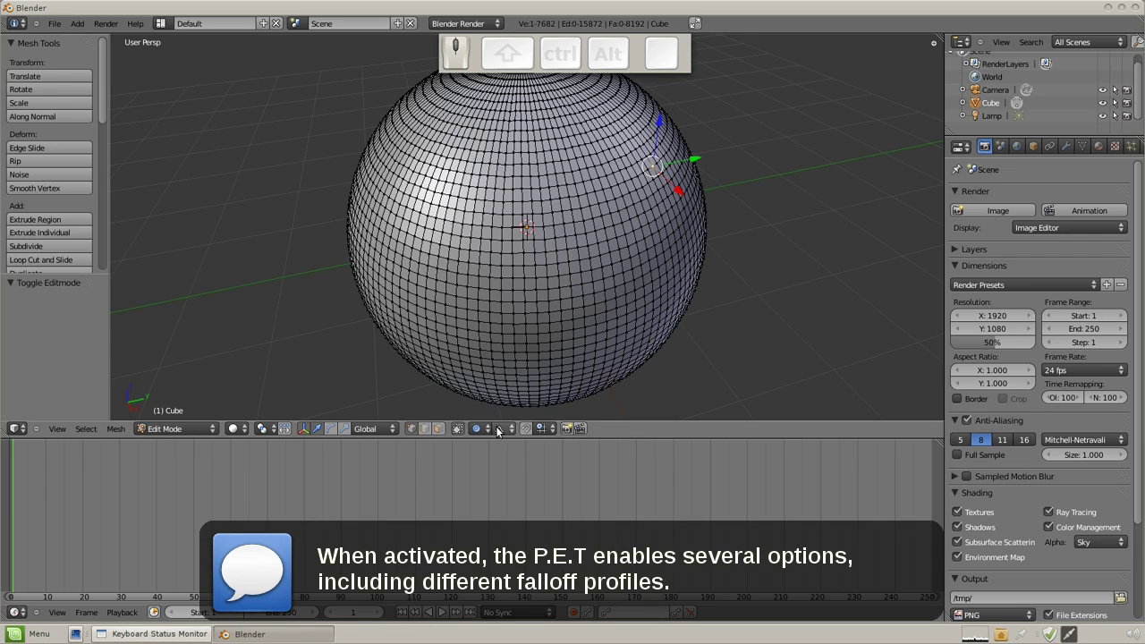
pyautogui.click(517, 432)
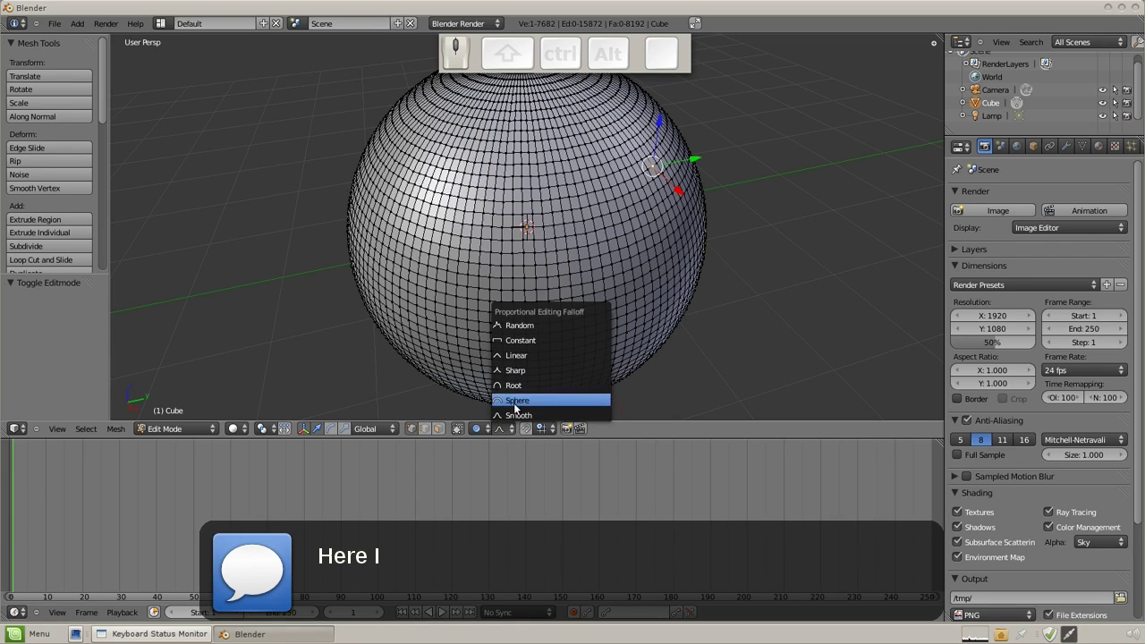
pyautogui.click(517, 436)
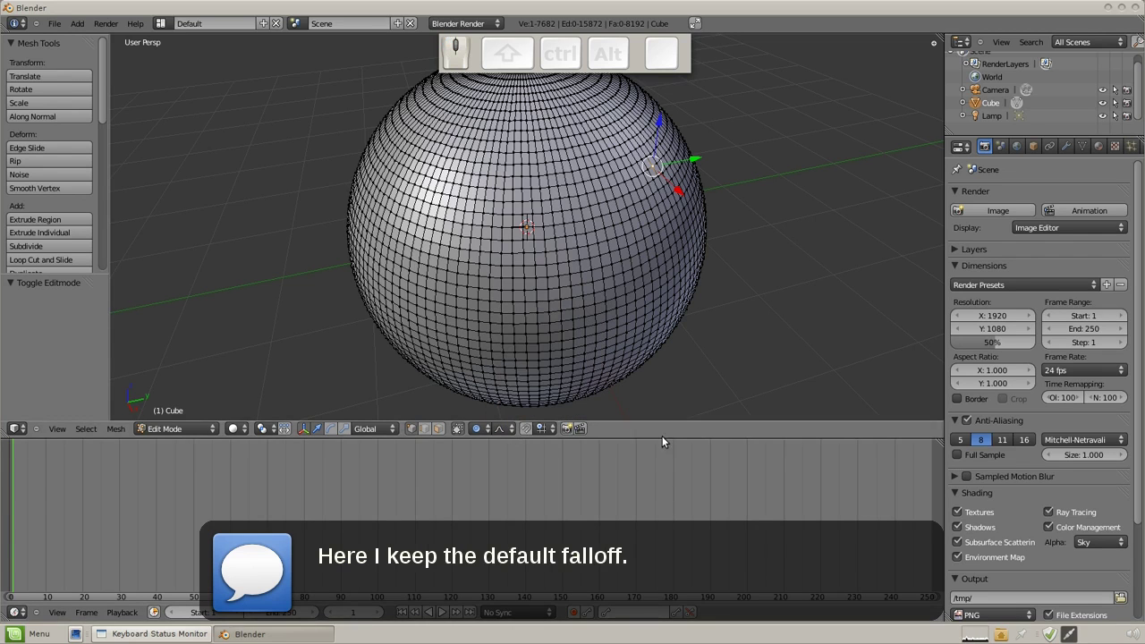
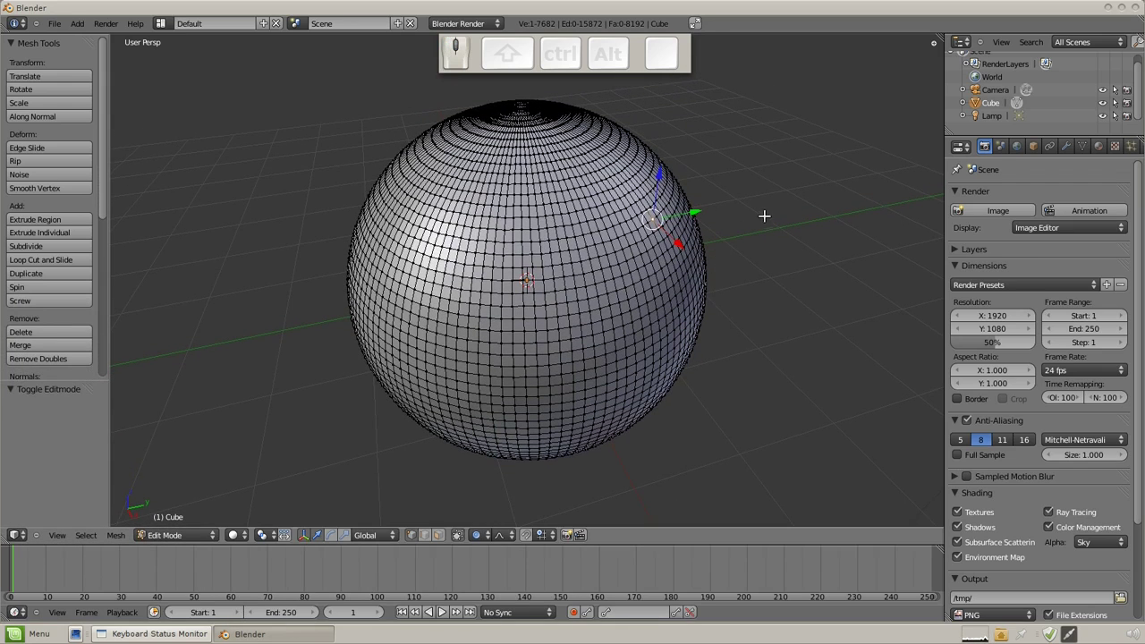
# Grab the vertex and pull it outward so proportional editing raises a smooth bulge
pyautogui.press('g')
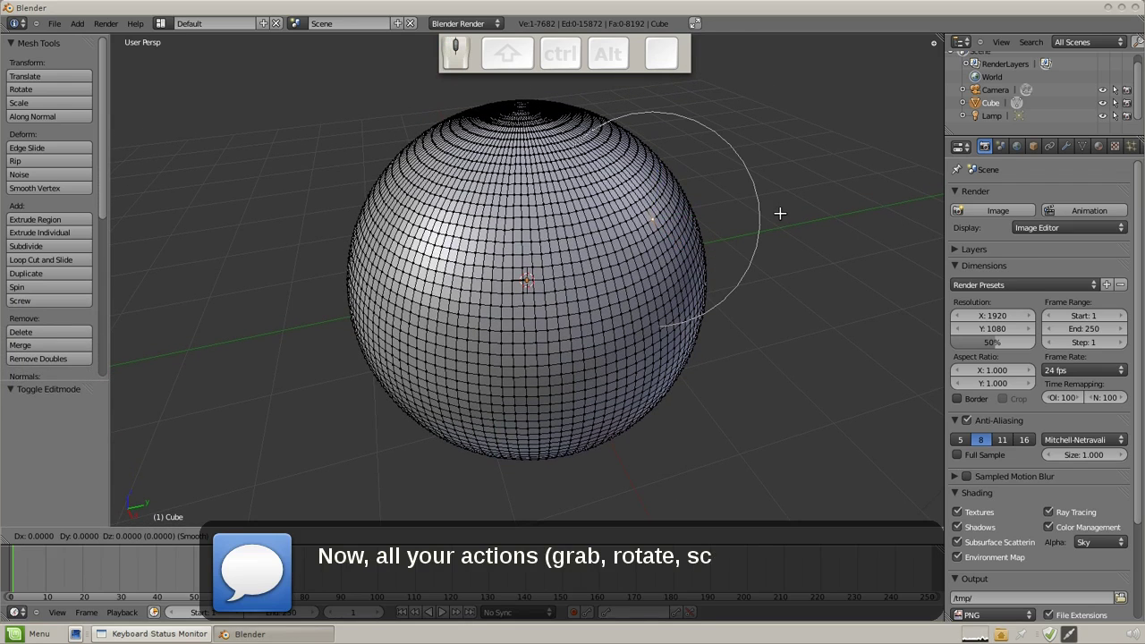
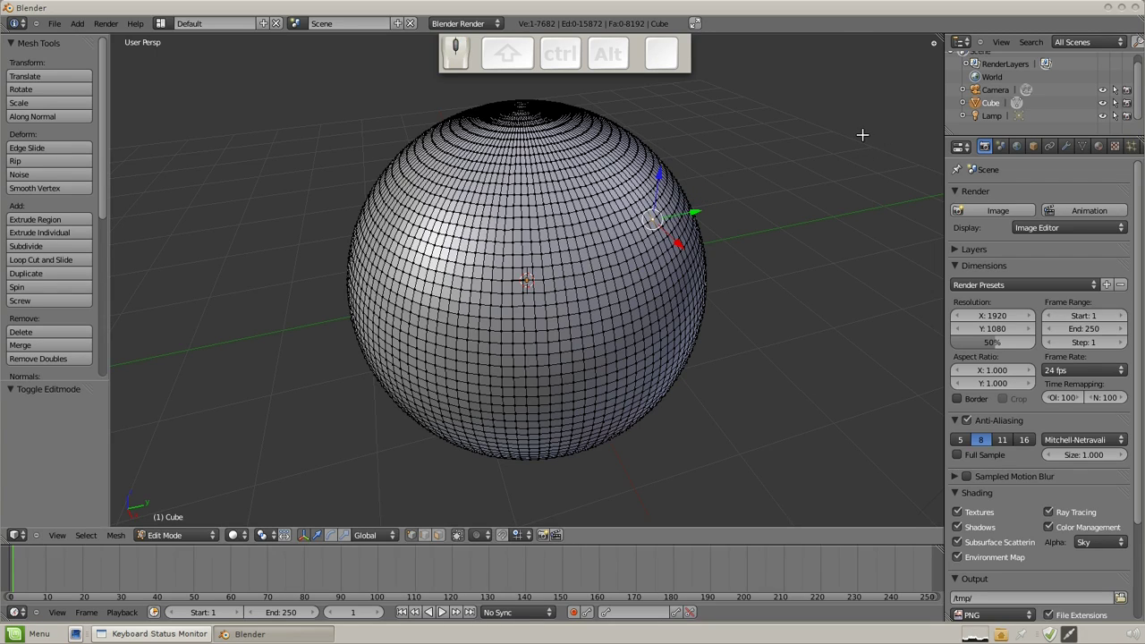
pyautogui.press('o')
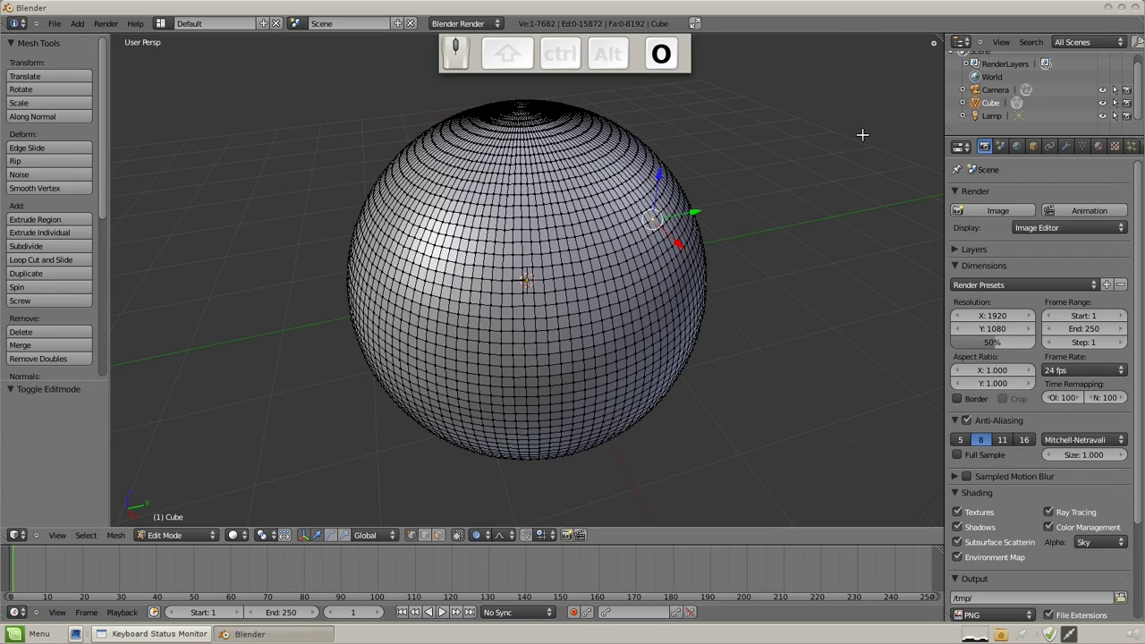
pyautogui.press('g')
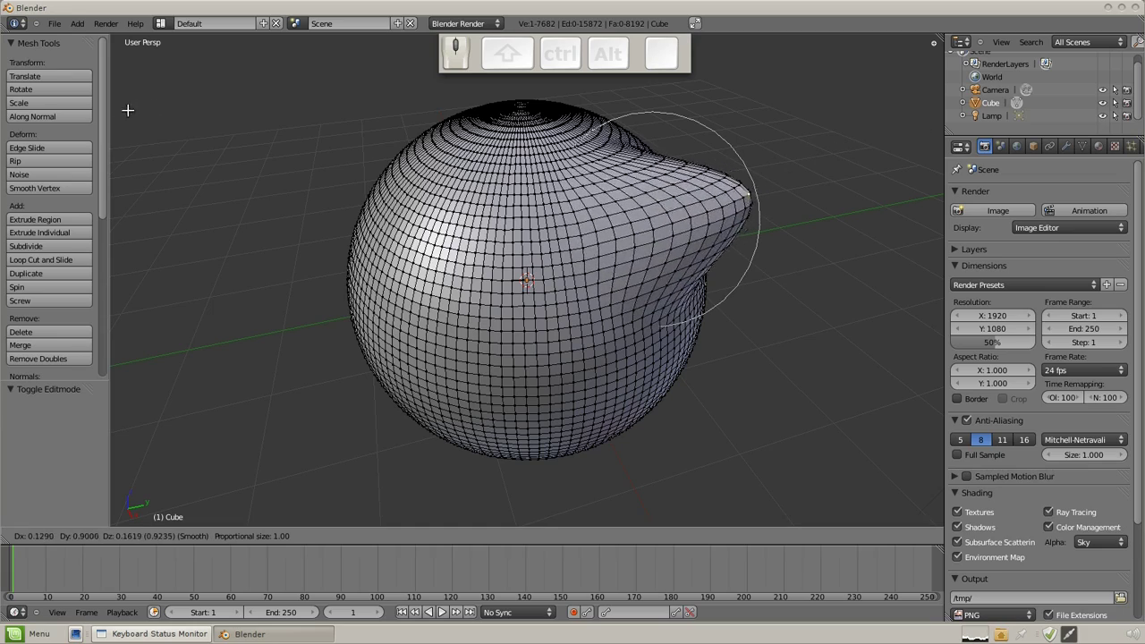
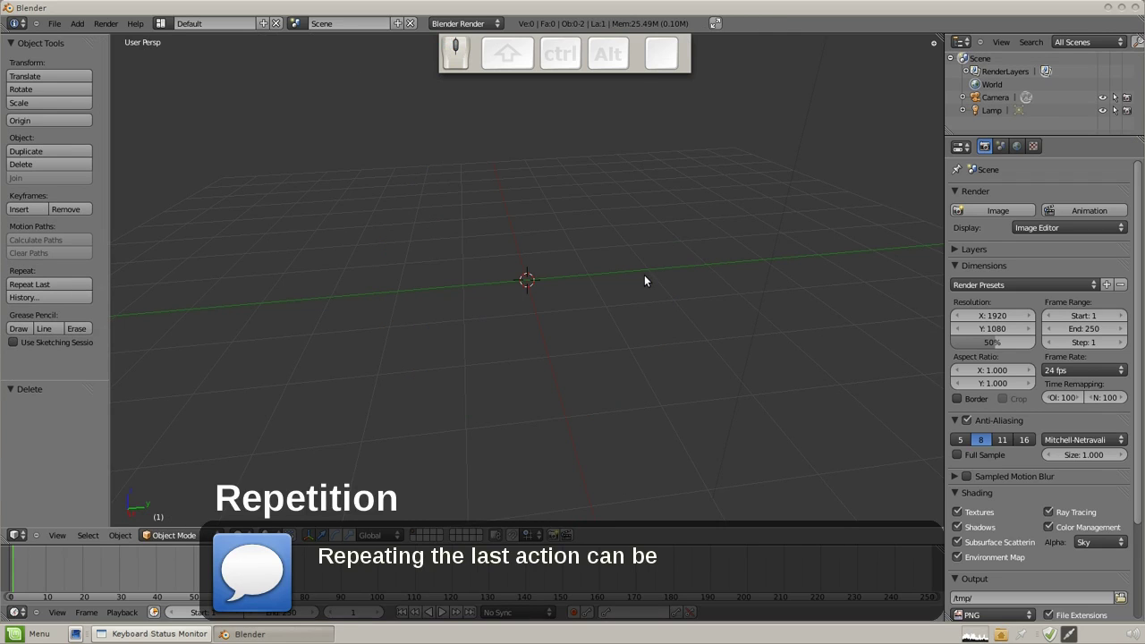
# Add a new cube to the scene and switch it into edit mode
pyautogui.click(64, 27)
pyautogui.click(93, 187)
pyautogui.scroll(3)
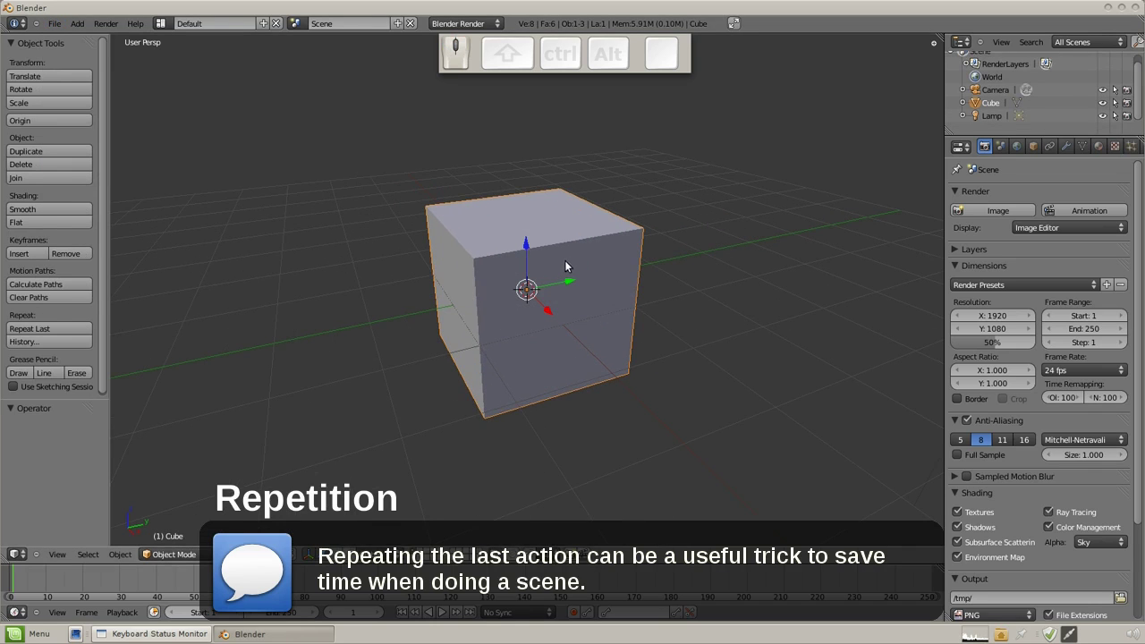
pyautogui.press('Tab')
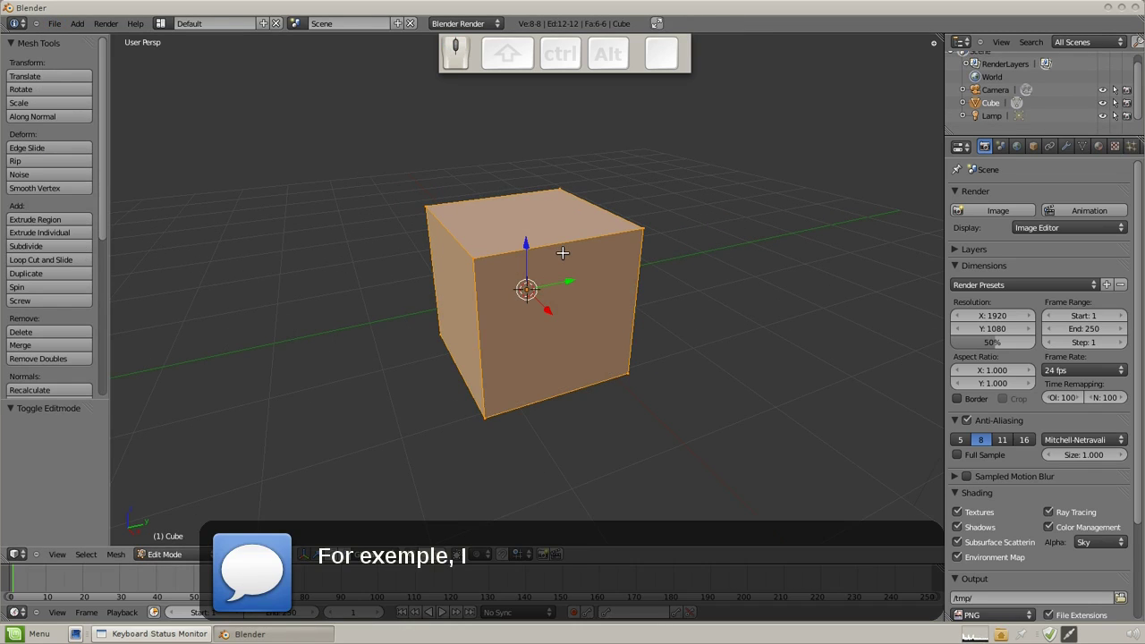
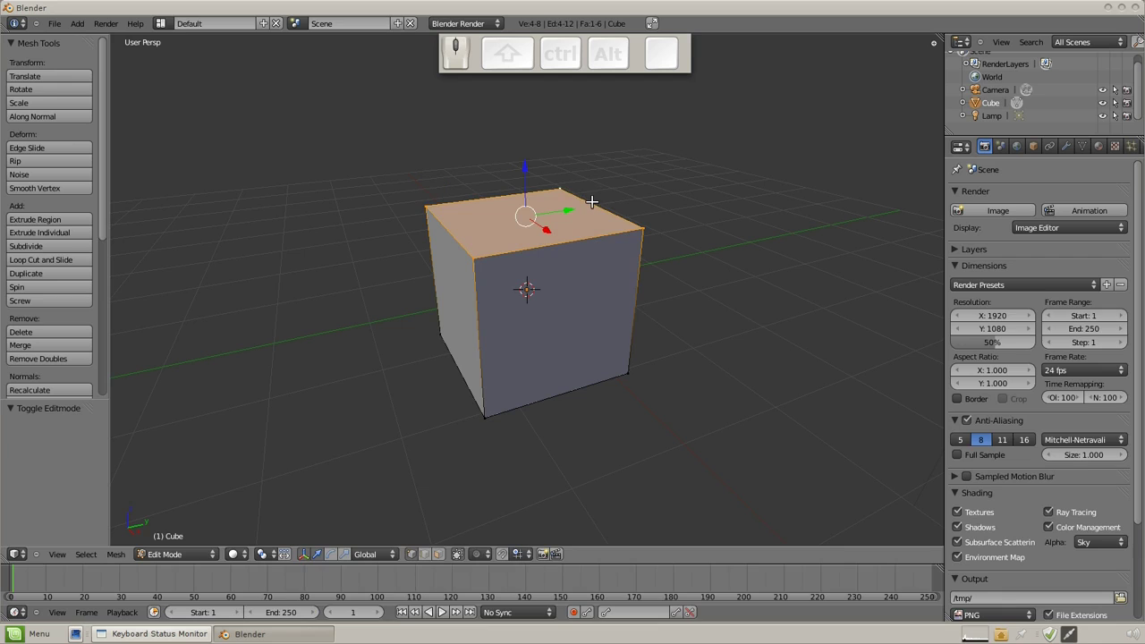
# Extrude the top face and repeat the extrusion with Shift+R into a tall bent stack
pyautogui.press('e')
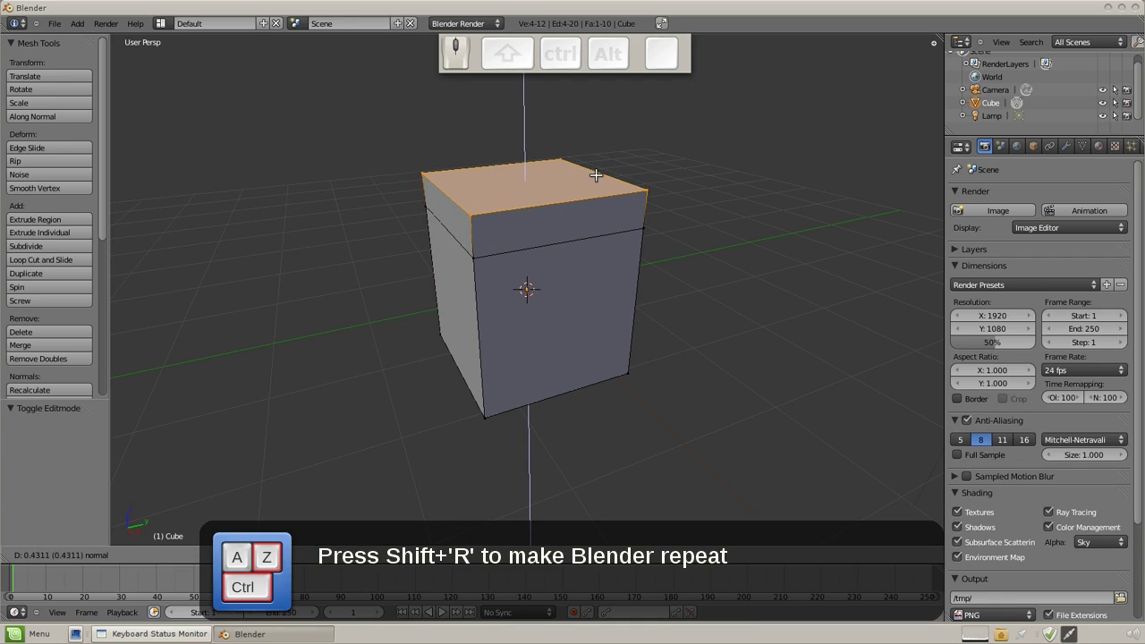
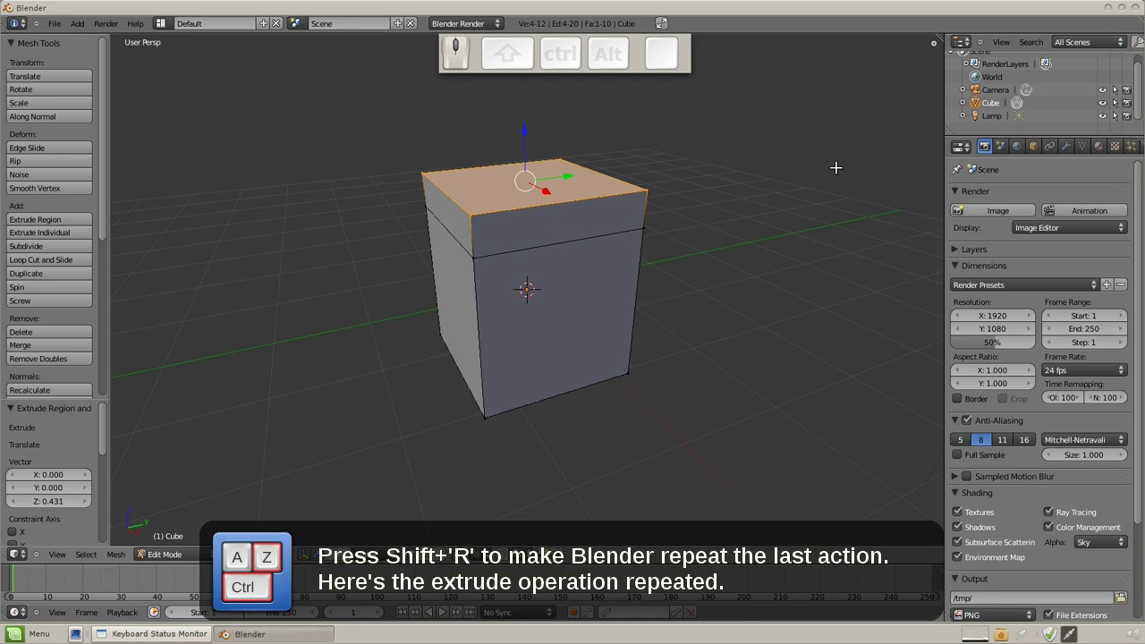
pyautogui.scroll(-3)
pyautogui.press('shift+r')
pyautogui.press('r')
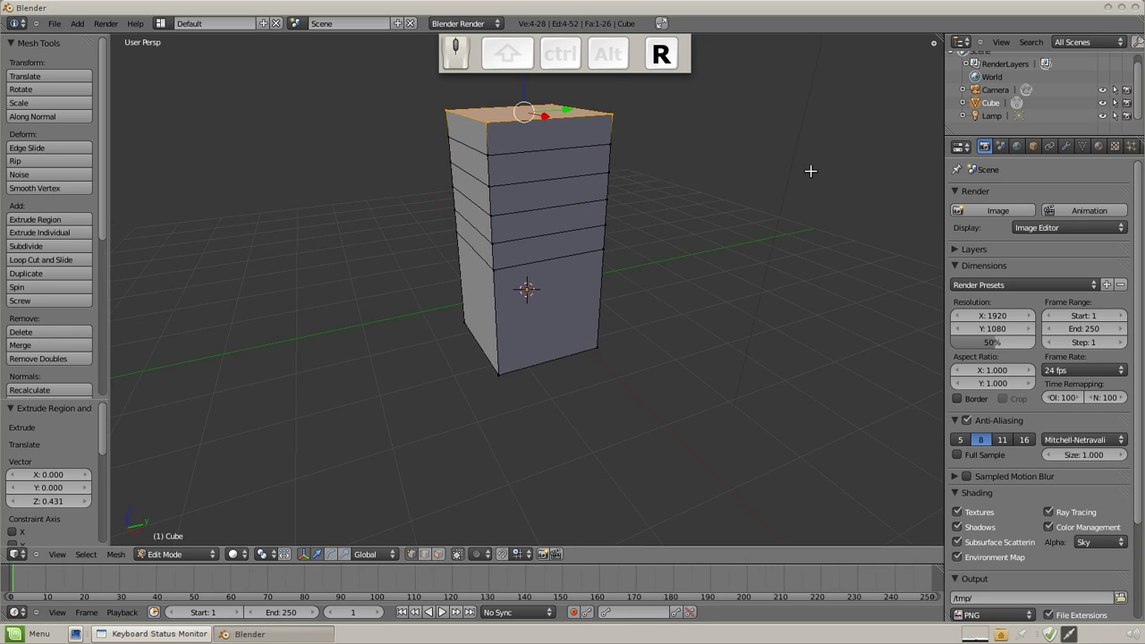
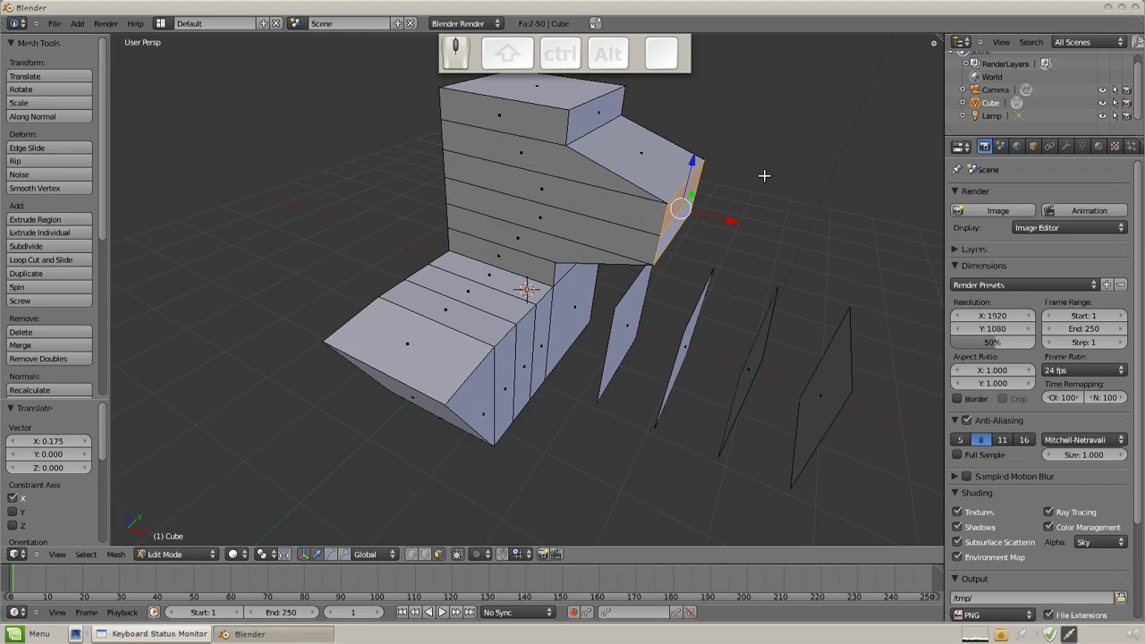
pyautogui.click(67, 30)
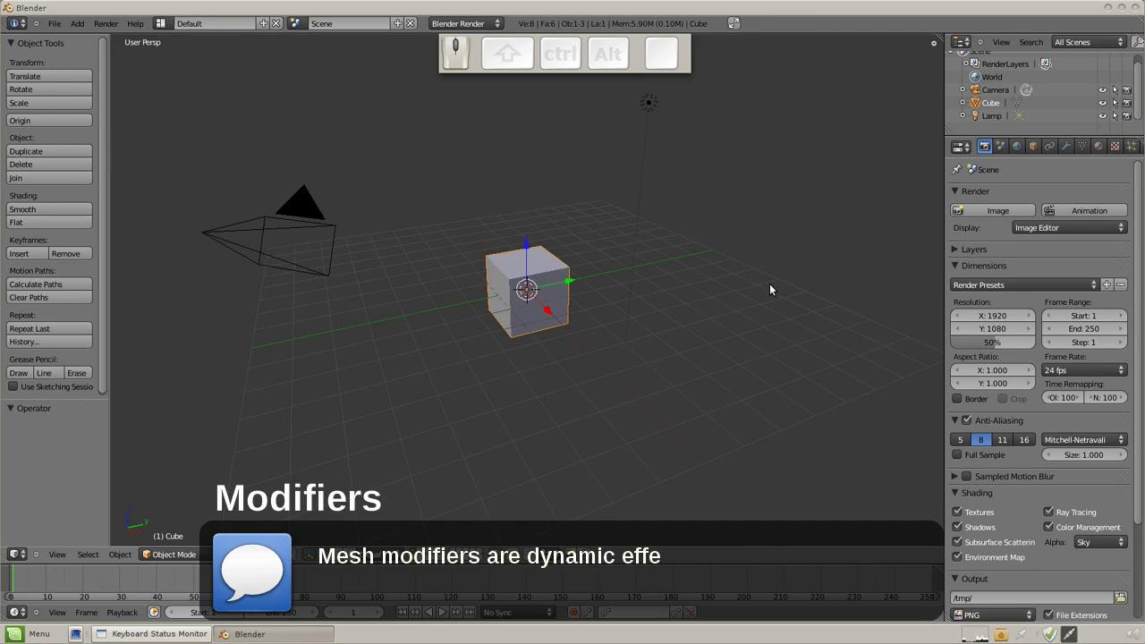
# Enter edit mode on the default cube and show its empty modifier stack
pyautogui.press('Tab')
pyautogui.scroll(3)
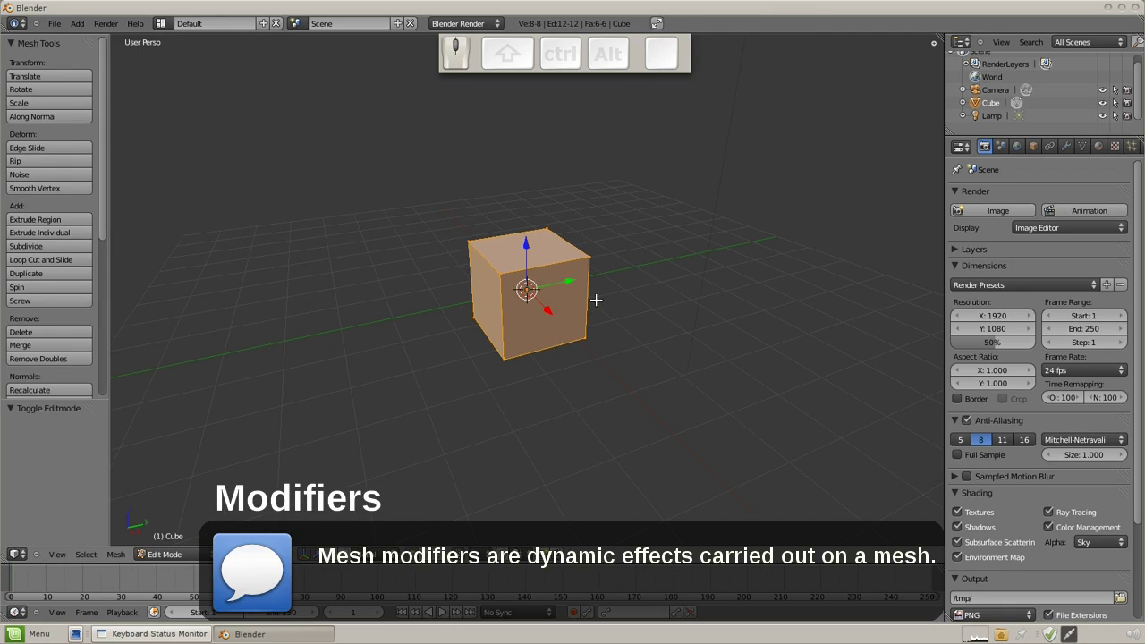
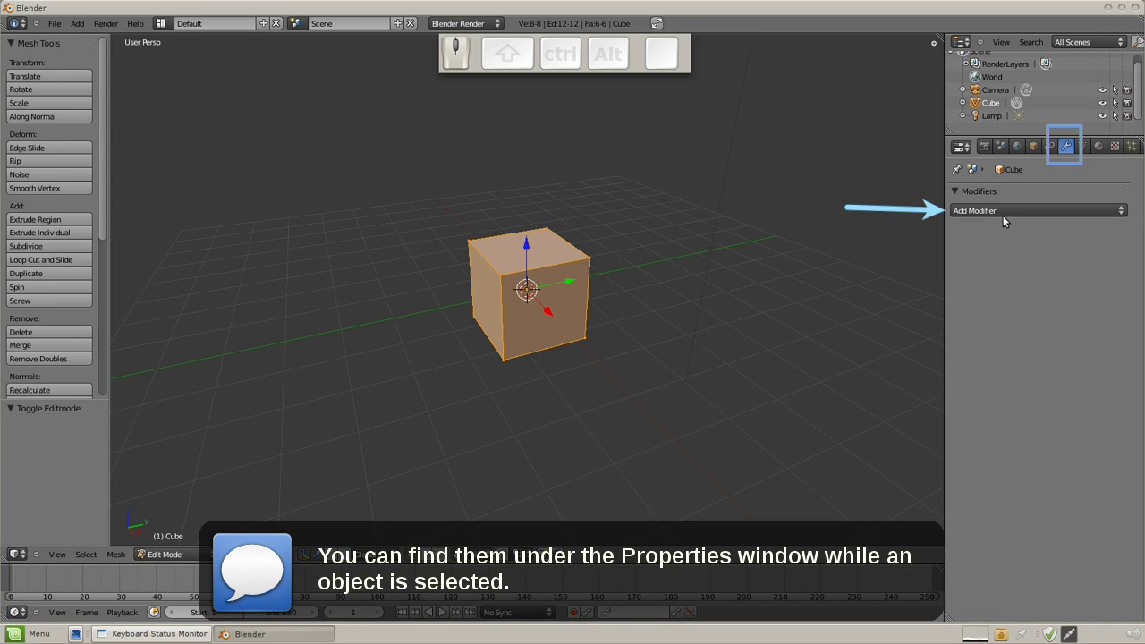
pyautogui.moveTo(1022, 215); pyautogui.dragTo(969, 215)
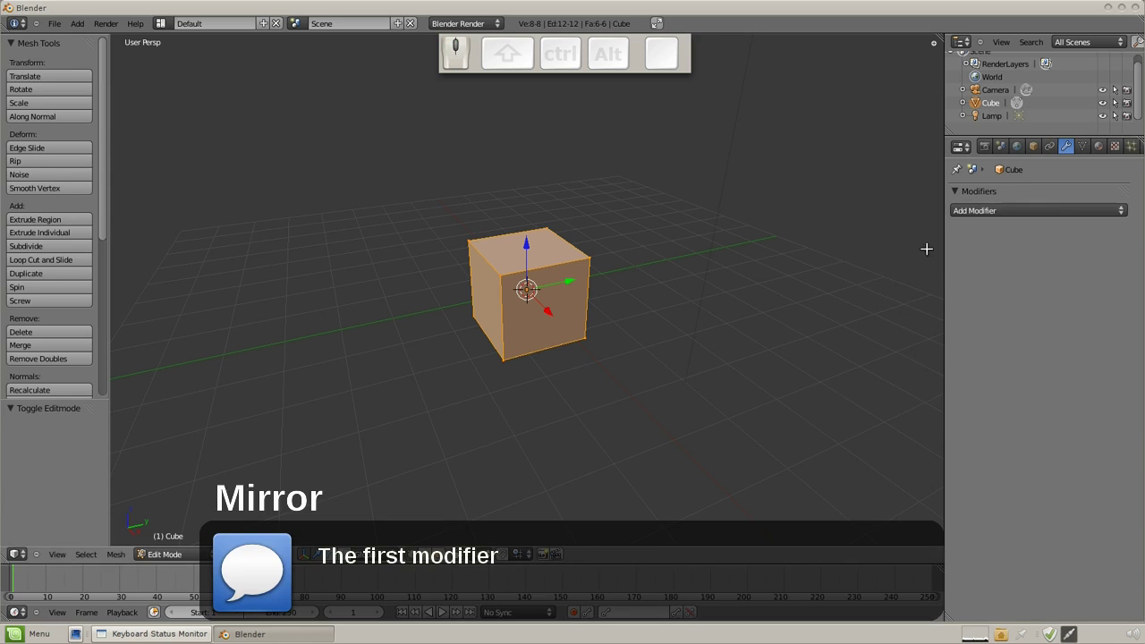
# Add a Mirror modifier to the cube and move the mesh to reveal the mirrored half
pyautogui.click(980, 222)
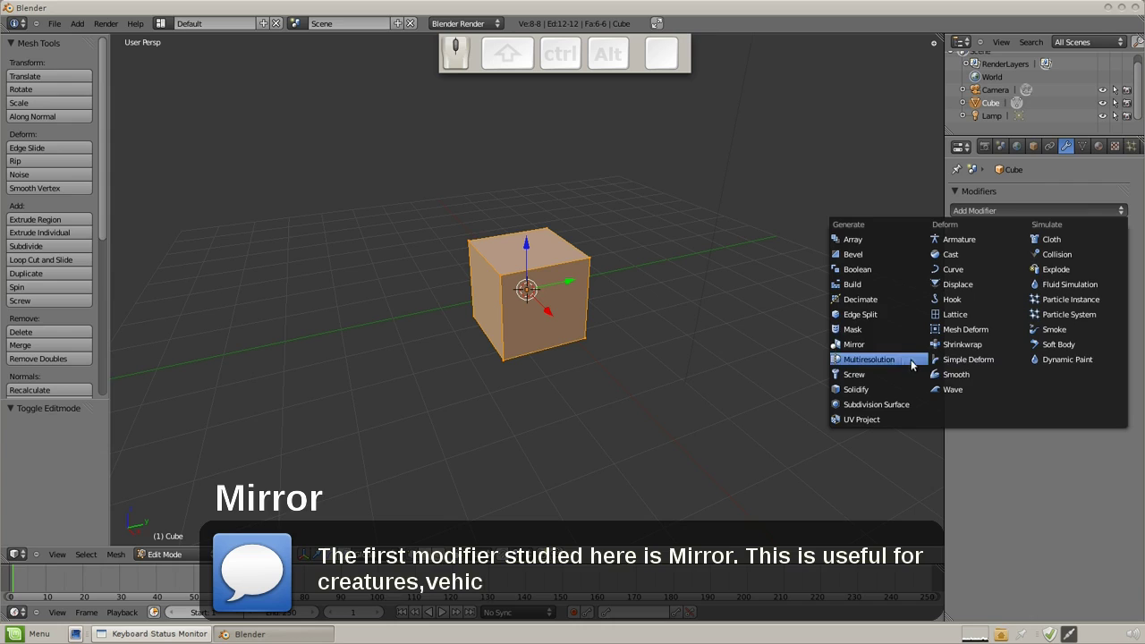
pyautogui.click(892, 349)
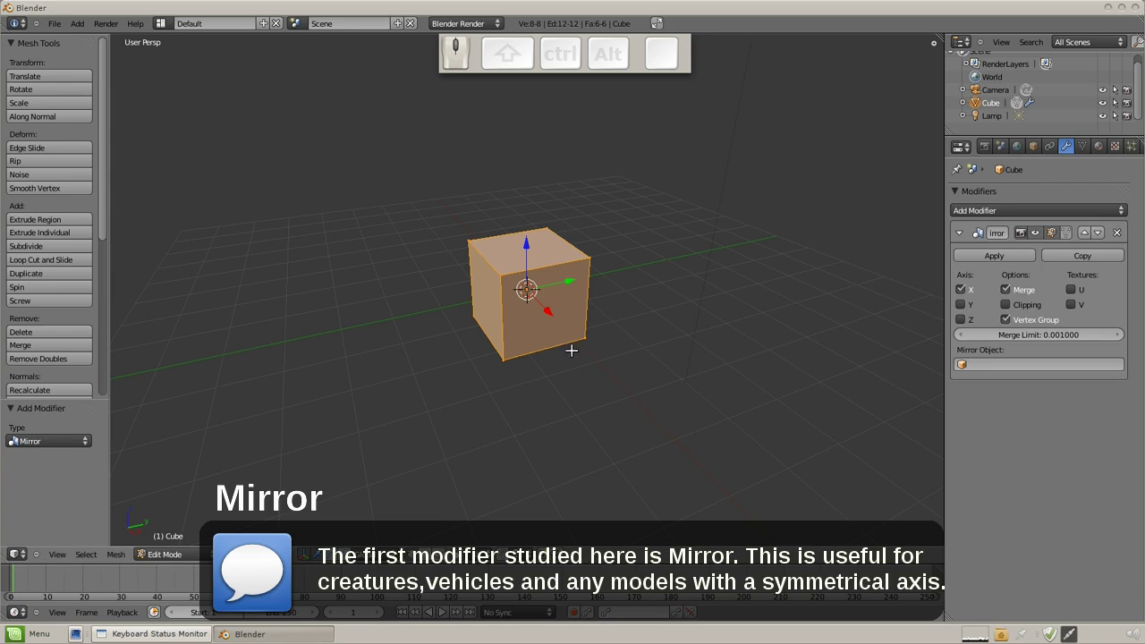
pyautogui.press('g')
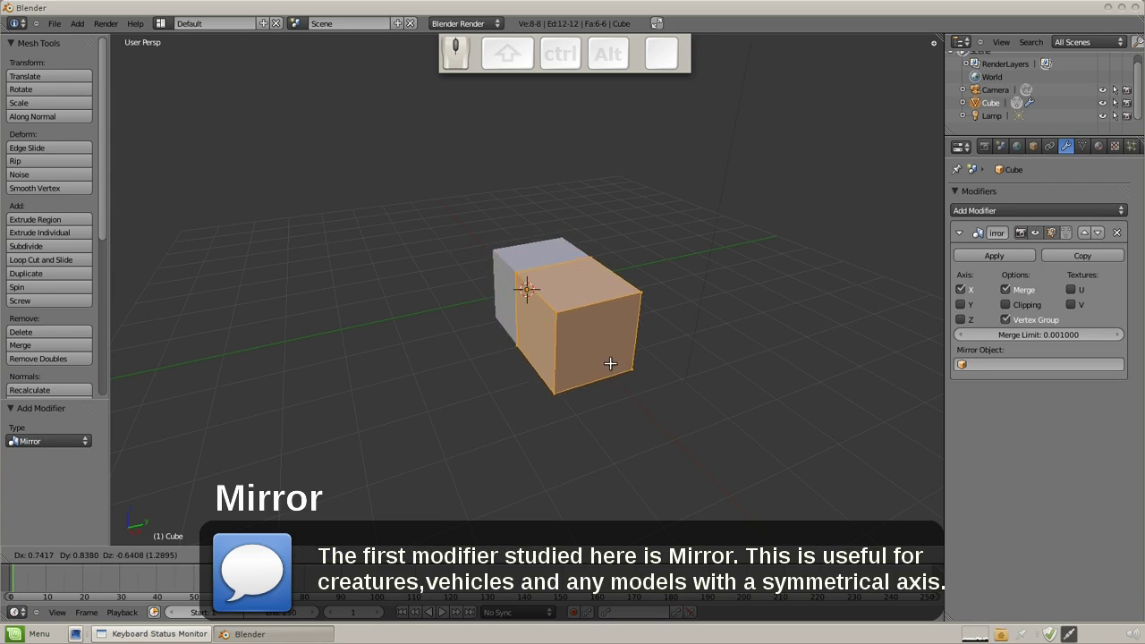
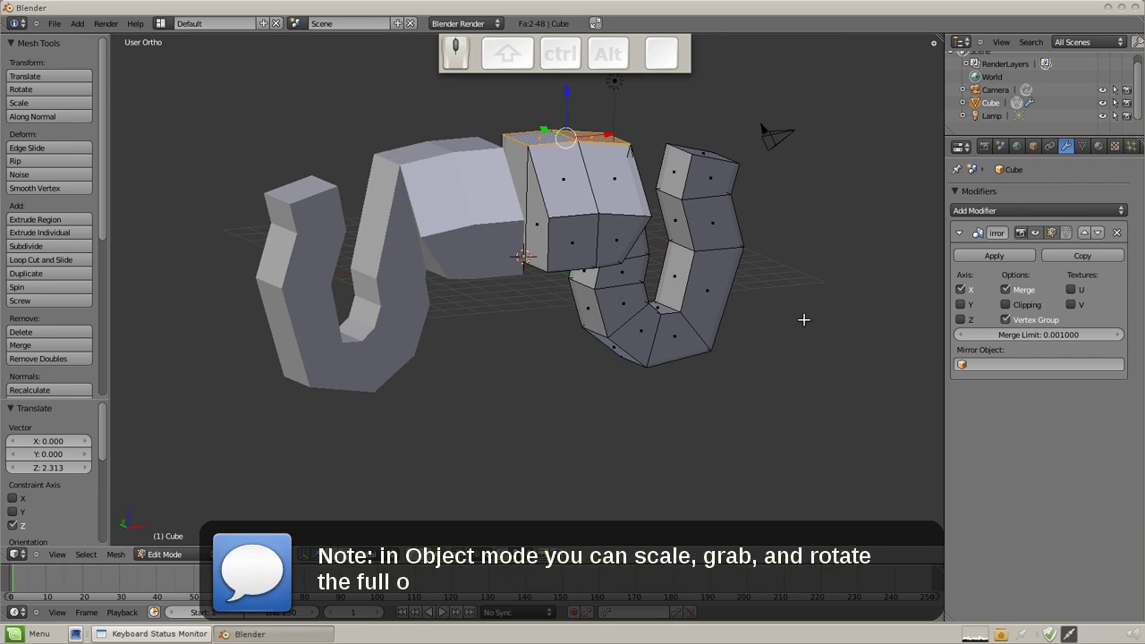
pyautogui.press('Tab')
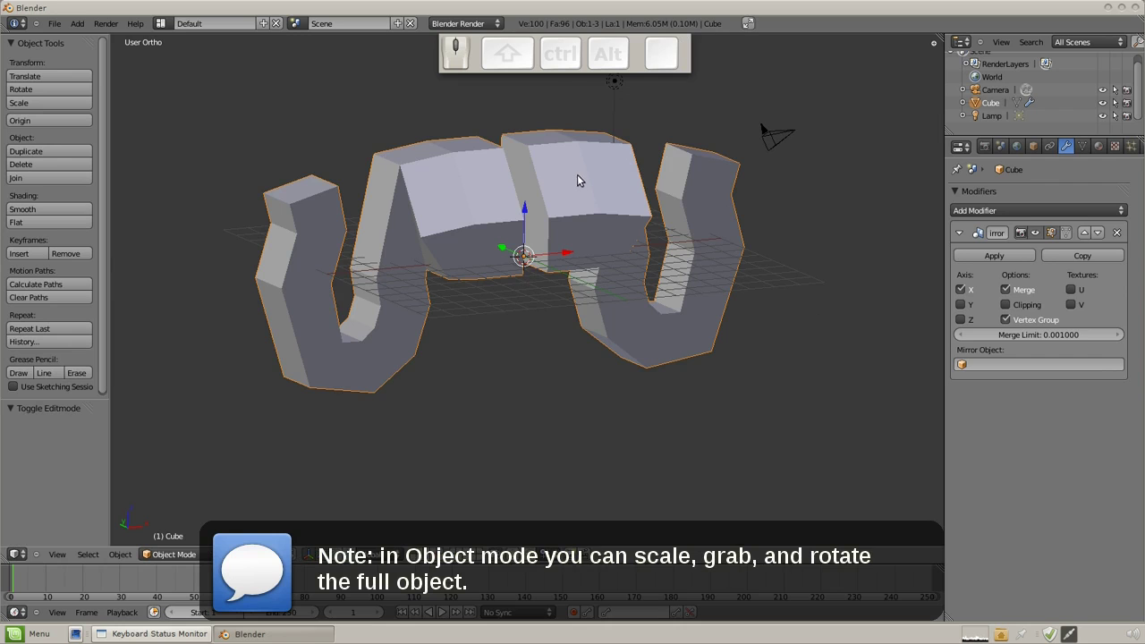
pyautogui.press('g')
# Select the mirrored shape, view it from the front and switch Clipping on
pyautogui.rightClick(608, 166)
pyautogui.middleClick(753, 211)
pyautogui.press('r')
pyautogui.moveTo(805, 226); pyautogui.dragTo(689, 372)
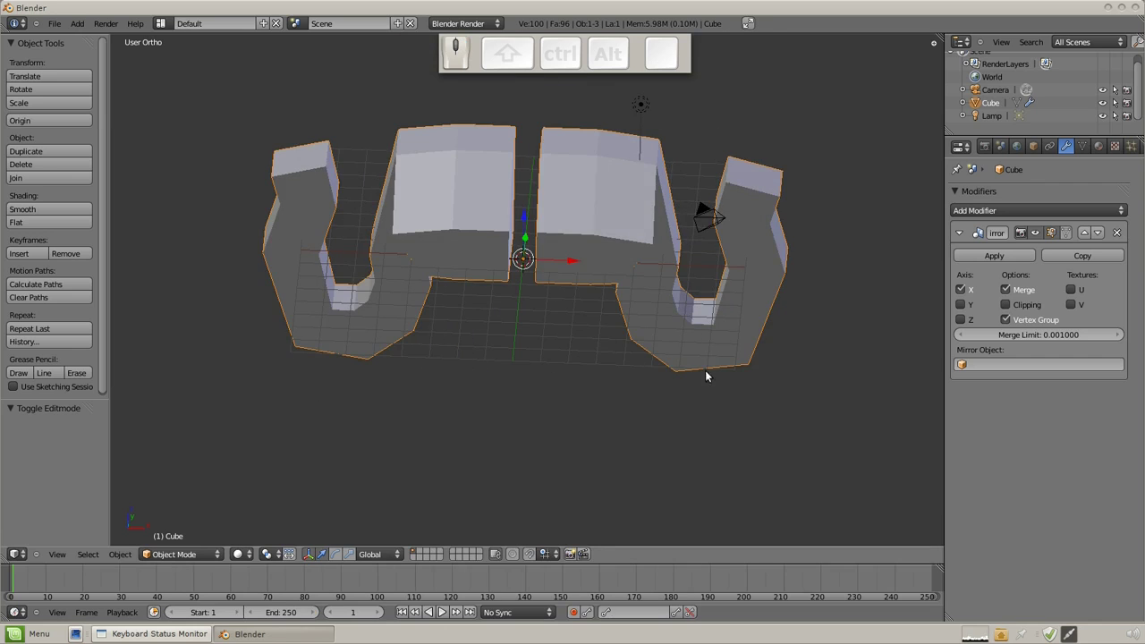
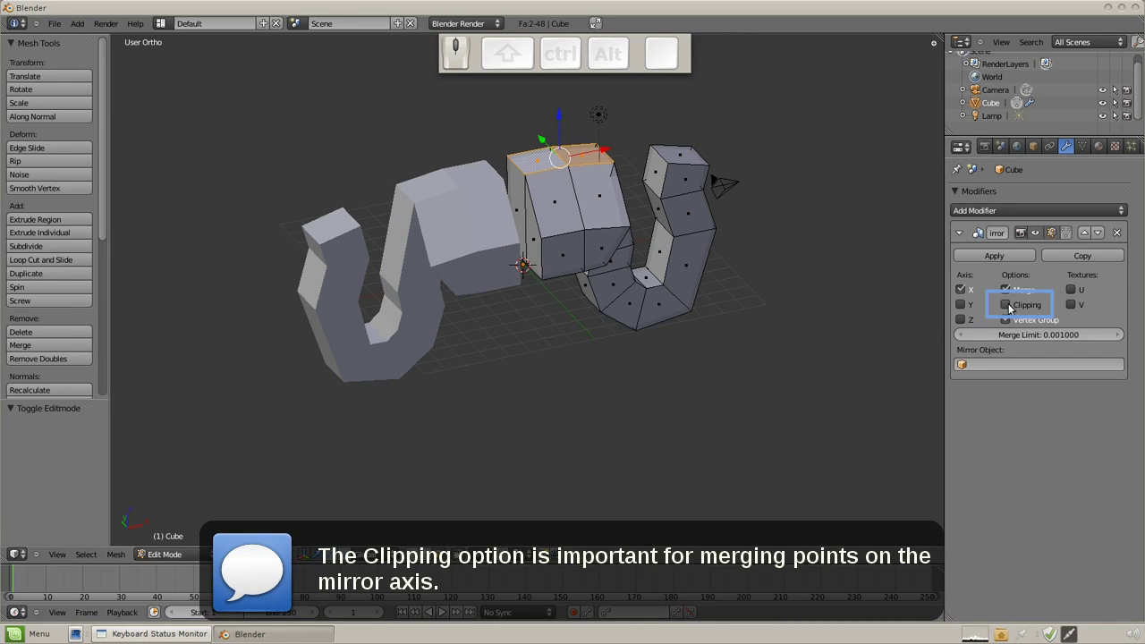
pyautogui.moveTo(1013, 310); pyautogui.dragTo(1040, 313)
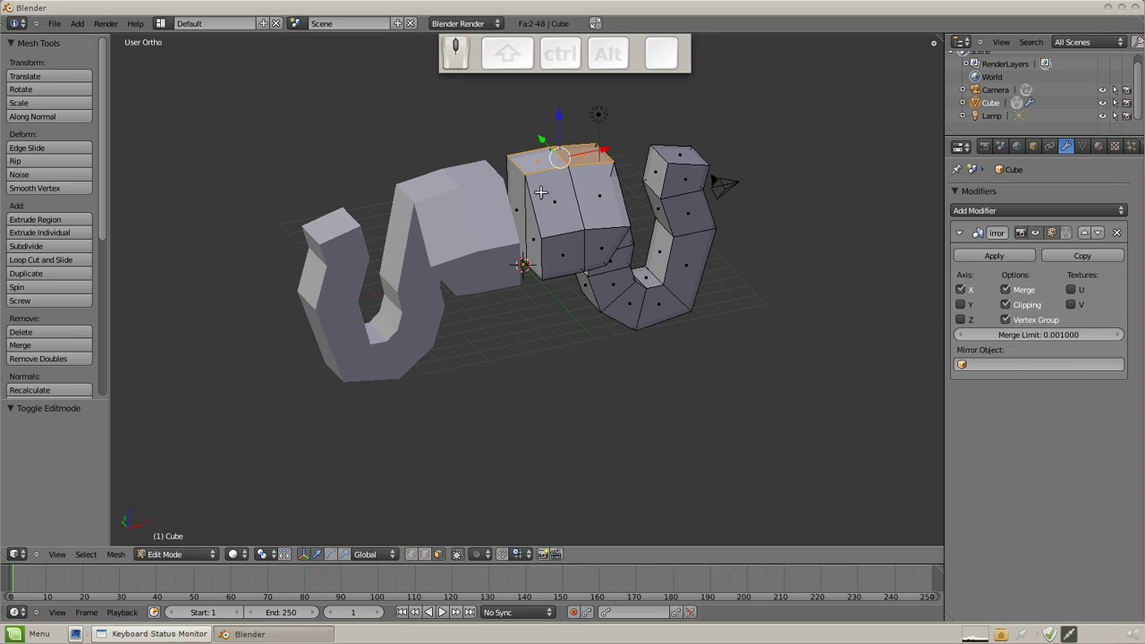
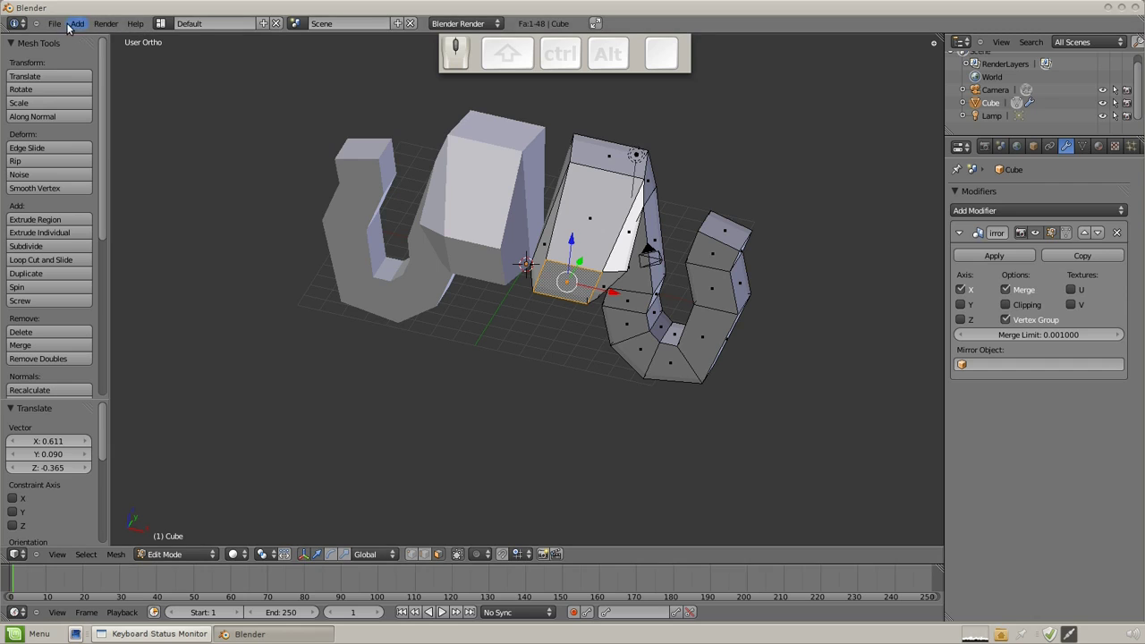
# Reload the default scene with a fresh plain cube
pyautogui.click(51, 27)
pyautogui.moveTo(43, 26); pyautogui.dragTo(90, 112)
pyautogui.click(101, 183)
pyautogui.moveTo(618, 258); pyautogui.dragTo(717, 254)
pyautogui.scroll(3)
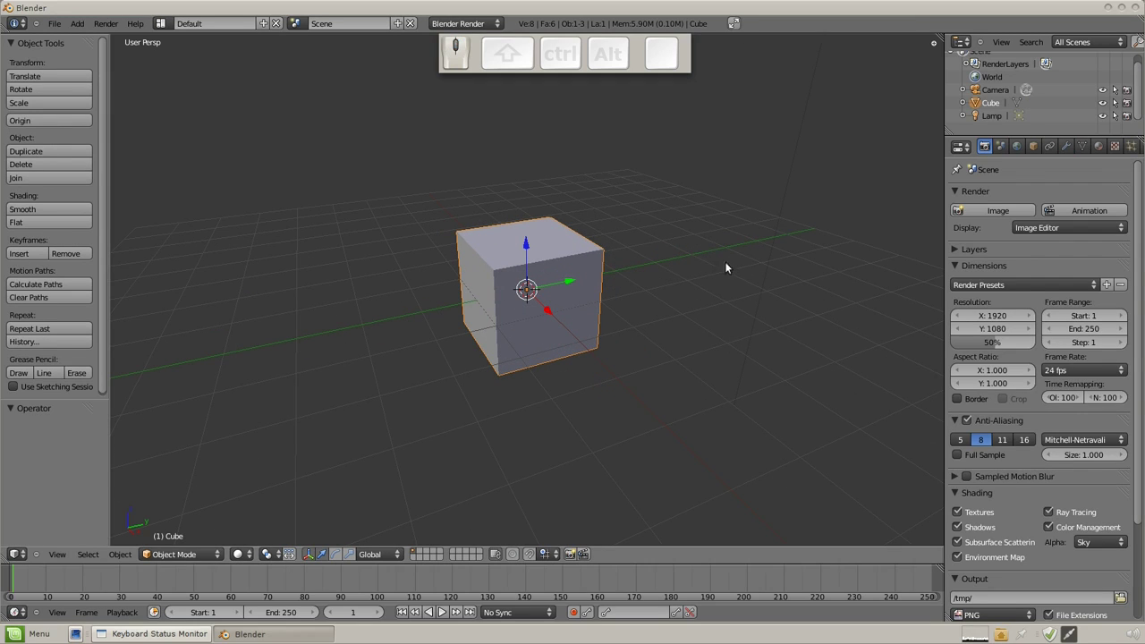
# Add a Bevel modifier to the cube to round its edges
pyautogui.click(1076, 145)
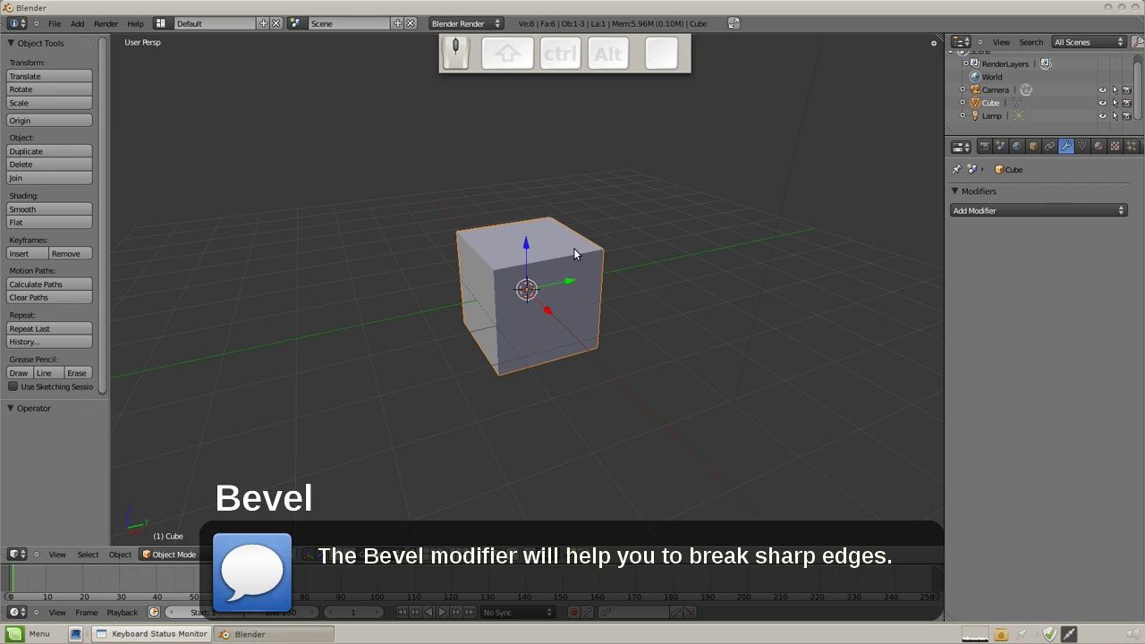
pyautogui.click(1066, 216)
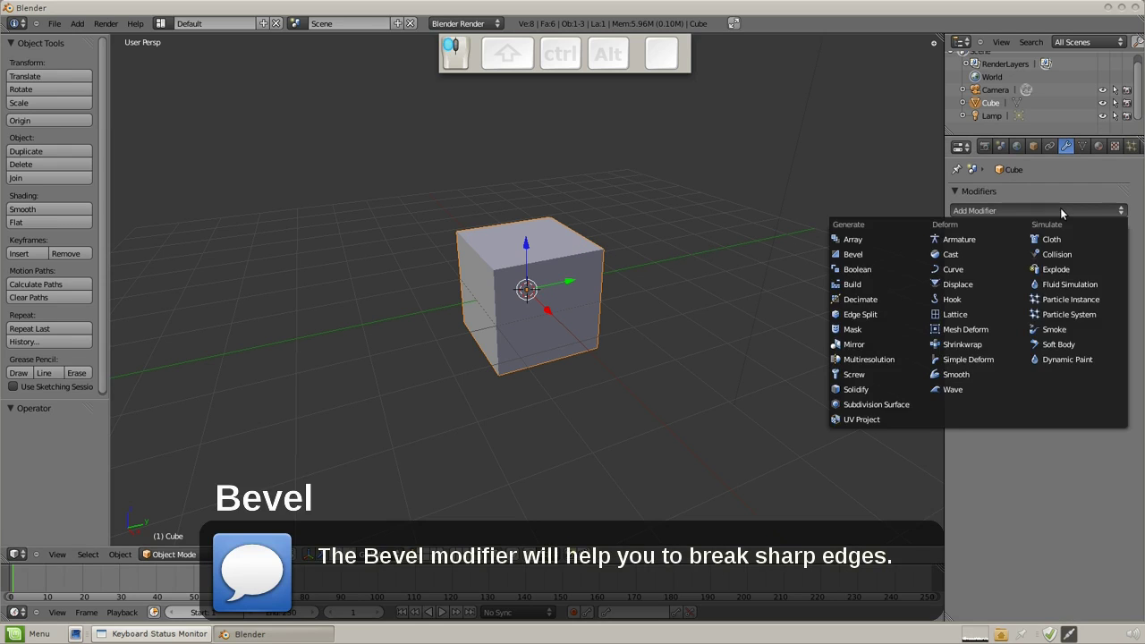
pyautogui.moveTo(1010, 213); pyautogui.dragTo(965, 249)
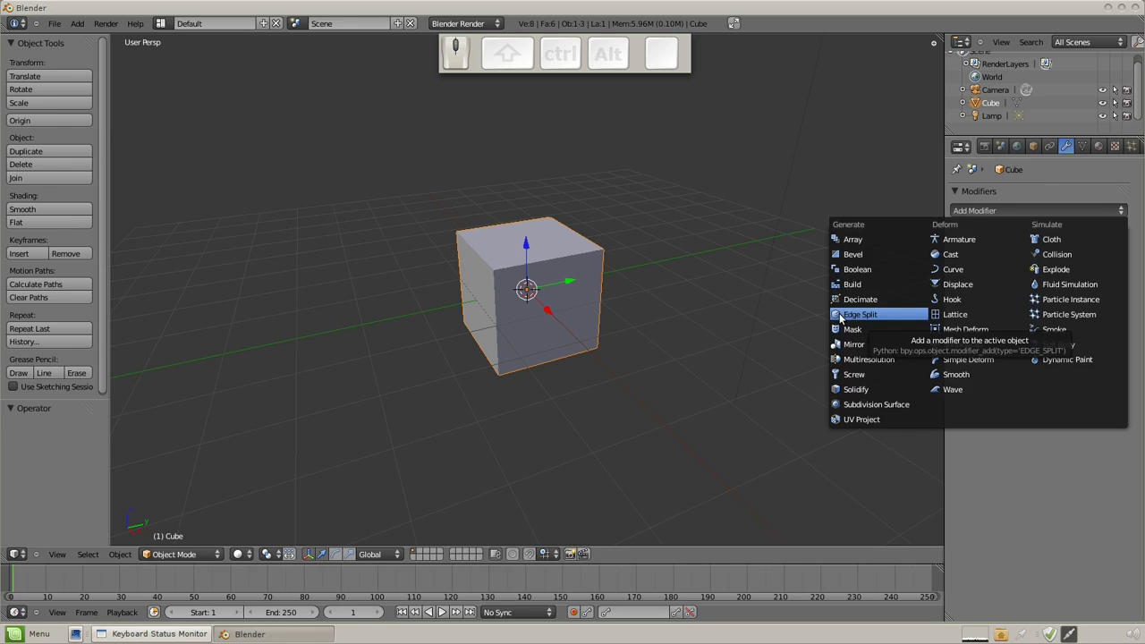
pyautogui.click(858, 262)
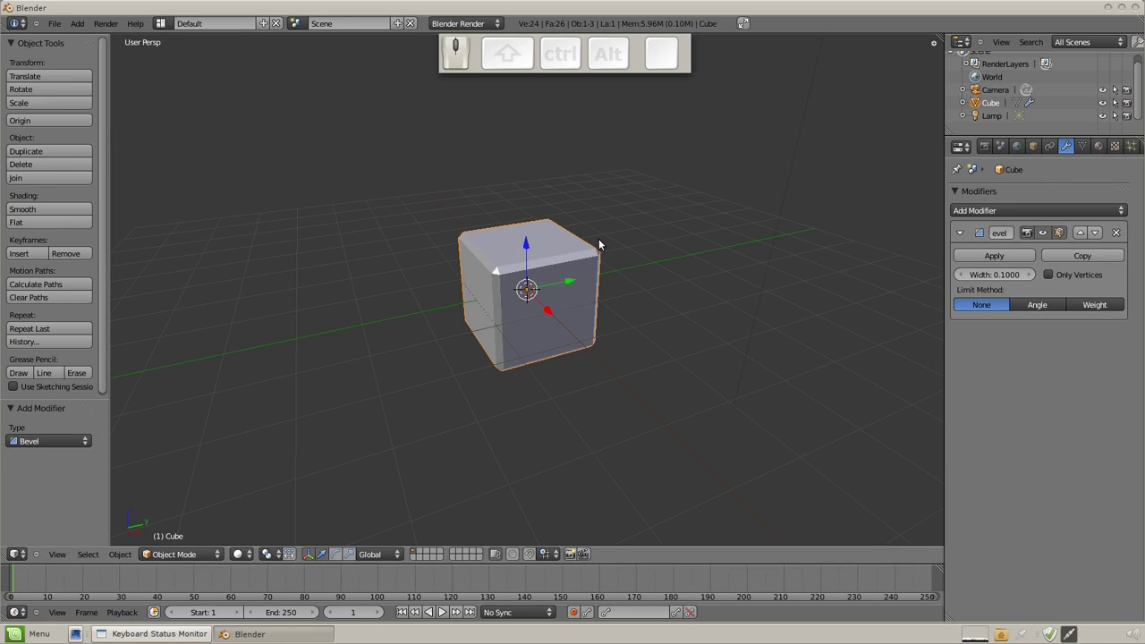
pyautogui.middleClick(606, 240)
# Return to the mirrored mesh example and switch Mirror clipping on again
pyautogui.press('g')
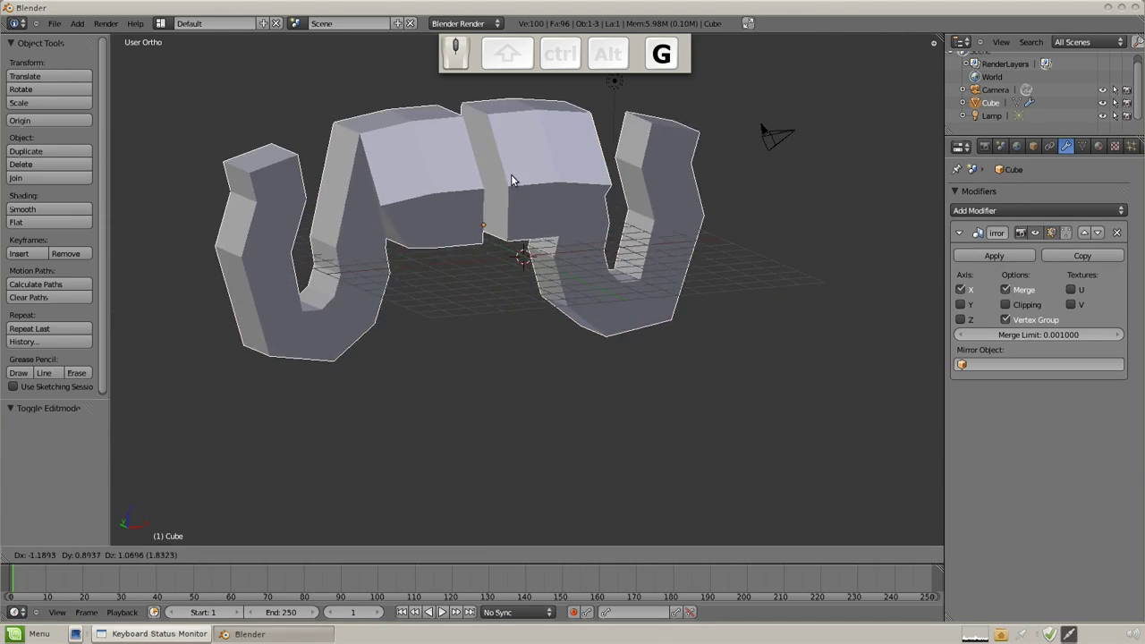
pyautogui.rightClick(604, 169)
pyautogui.middleClick(752, 211)
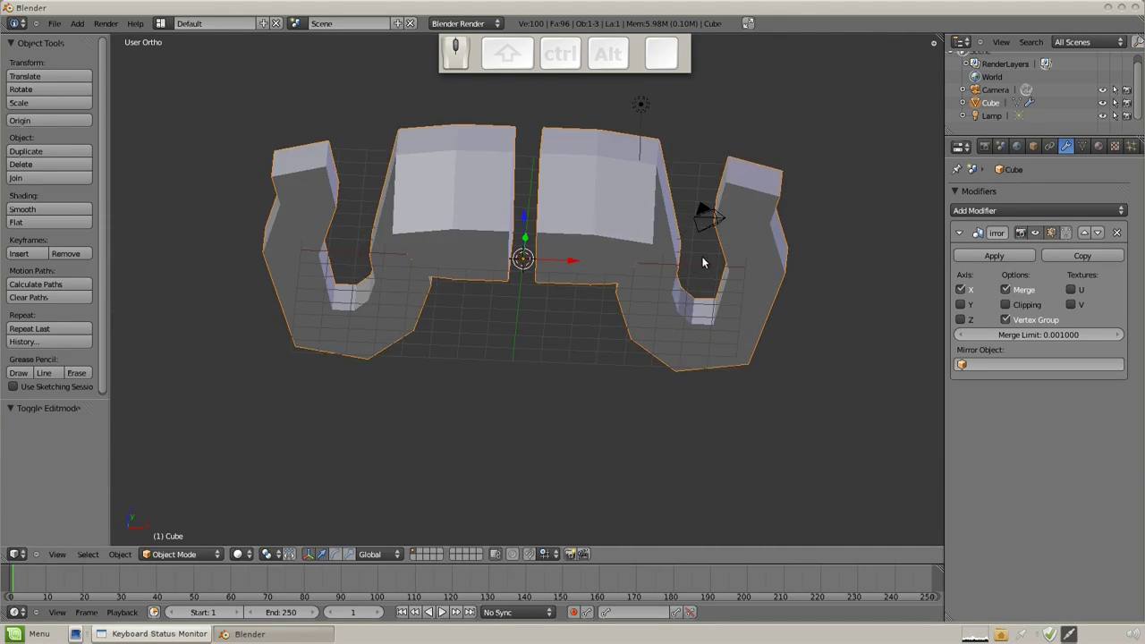
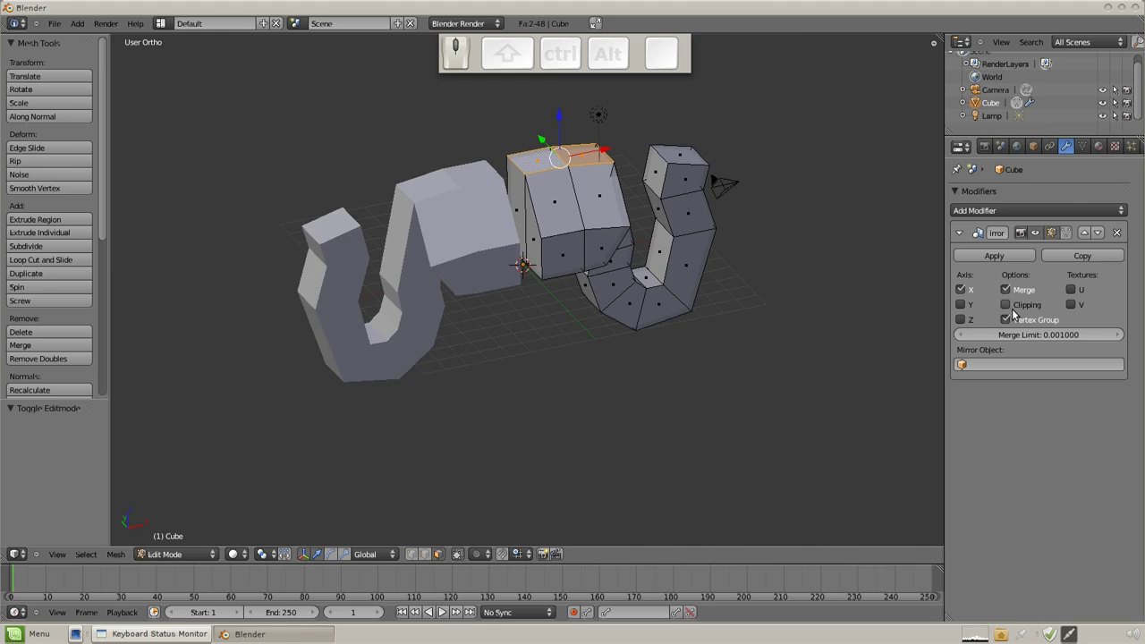
pyautogui.moveTo(1012, 308); pyautogui.dragTo(1040, 313)
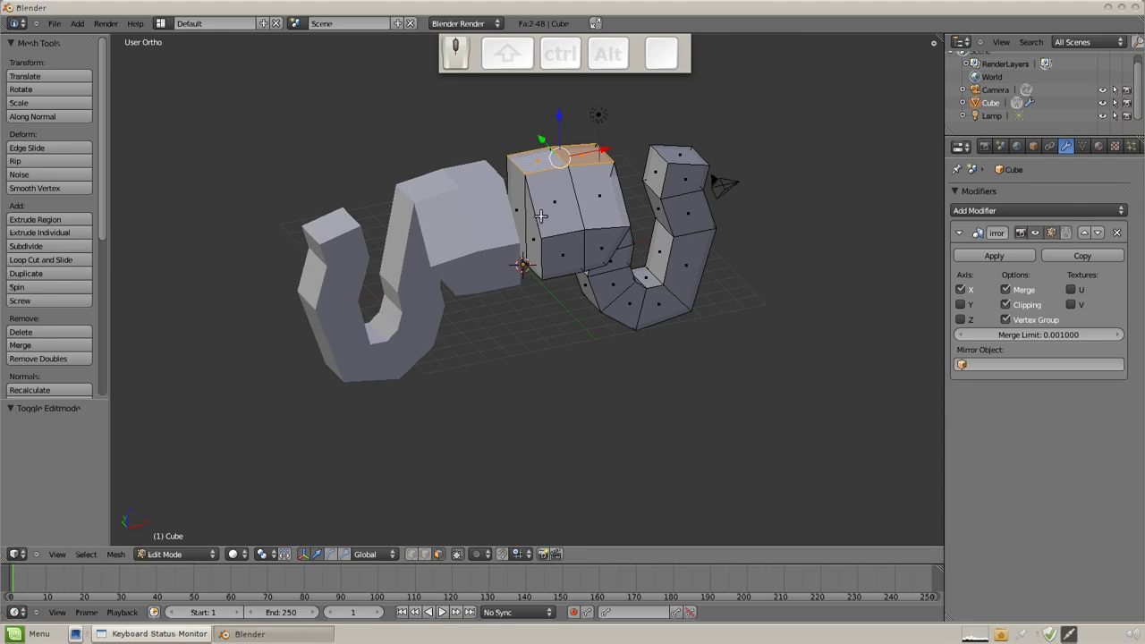
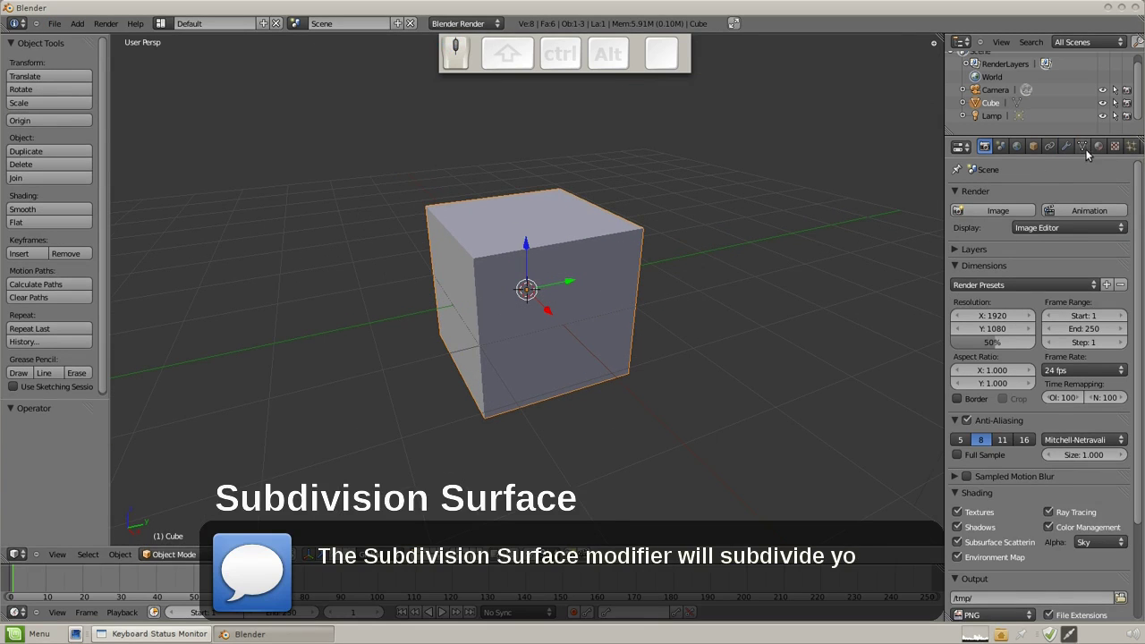
# Add a Subdivision Surface modifier to the cube and raise View subdivisions to 2
pyautogui.moveTo(1077, 149); pyautogui.dragTo(976, 207)
pyautogui.click(989, 212)
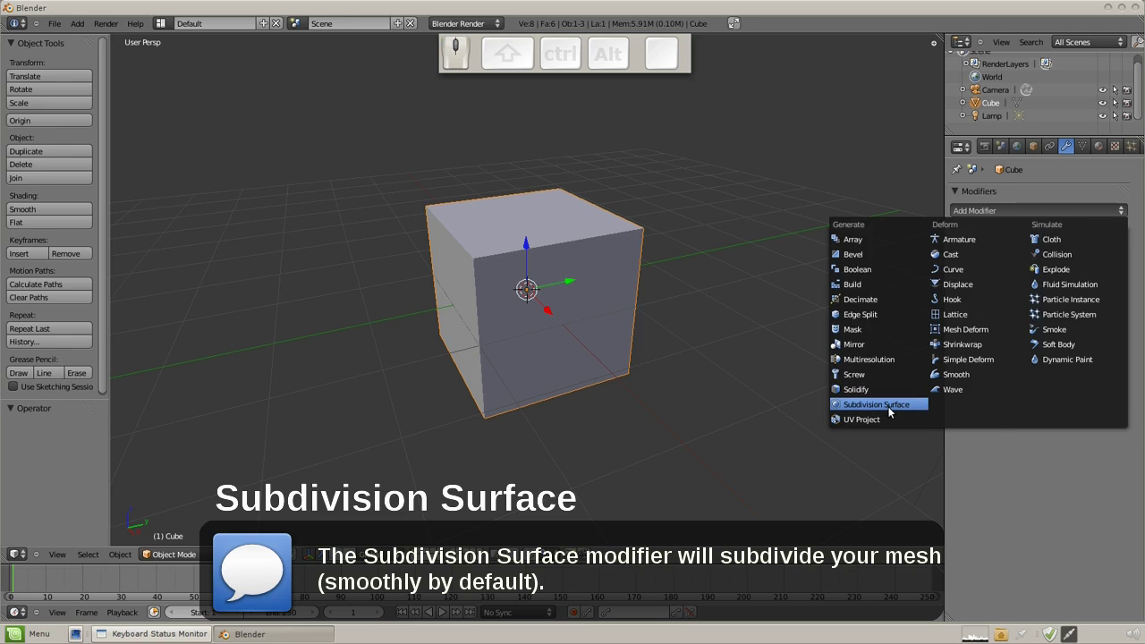
pyautogui.click(894, 411)
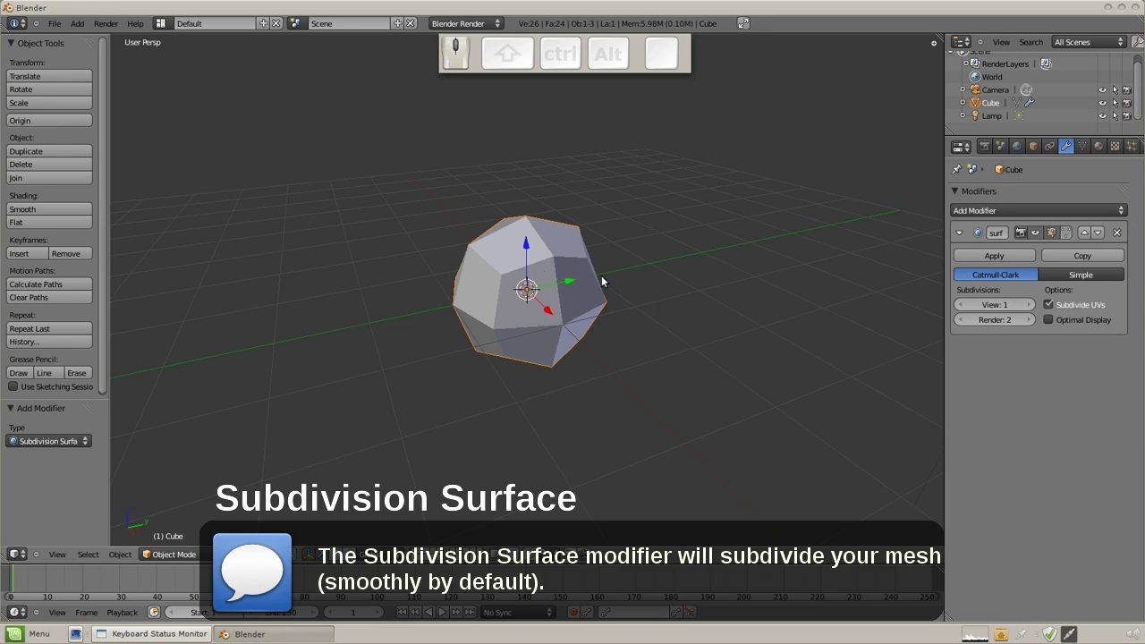
pyautogui.scroll(-3)
pyautogui.press('Tab')
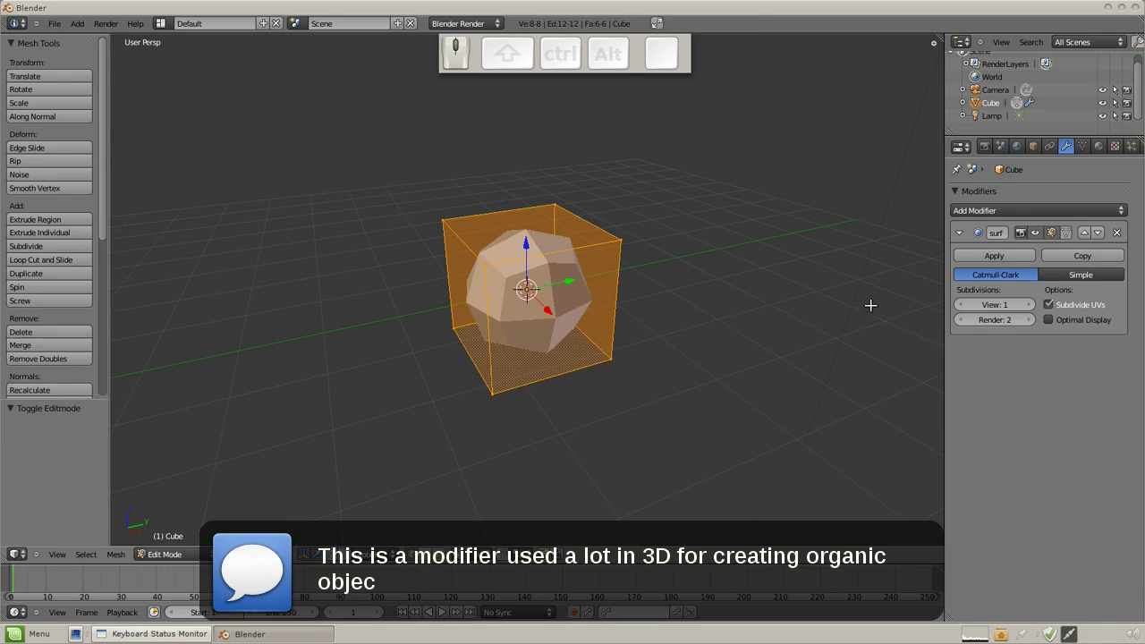
pyautogui.click(1031, 308)
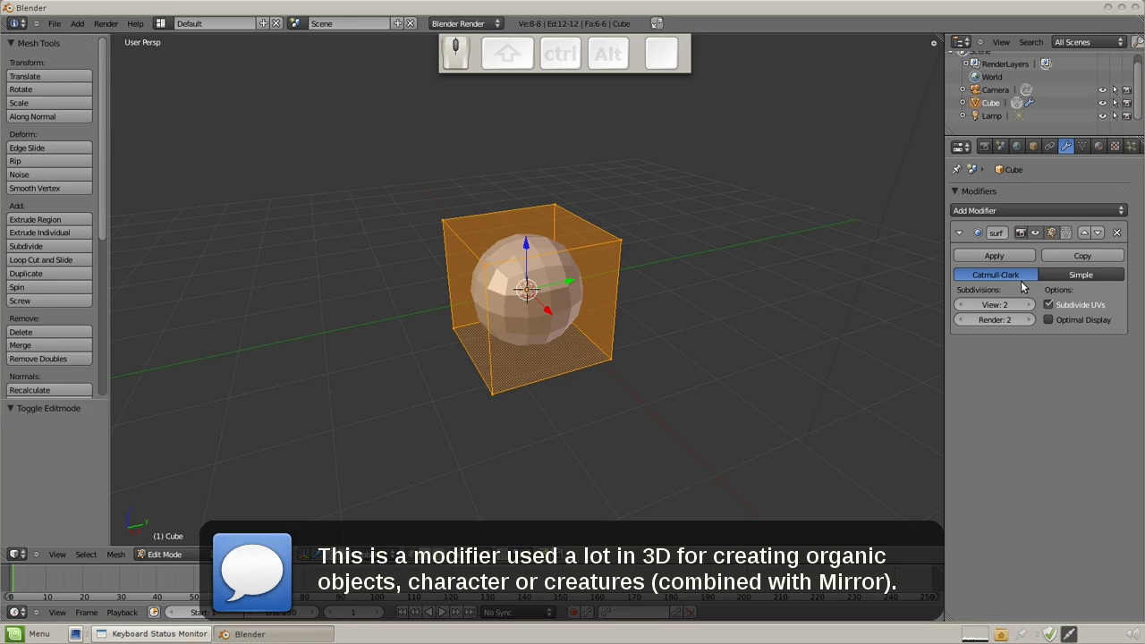
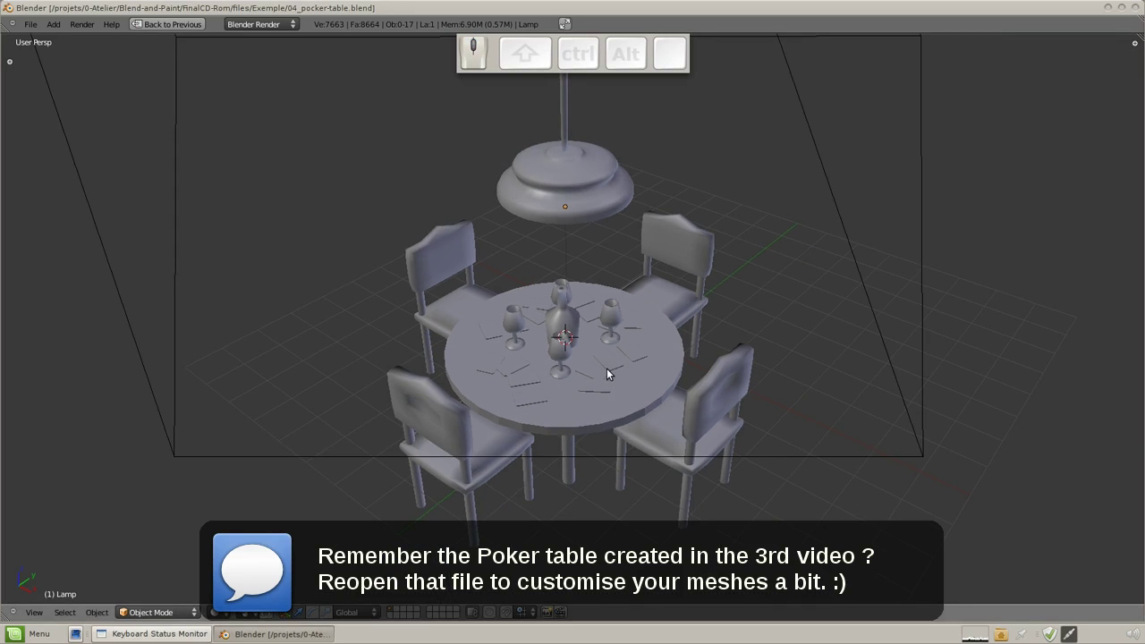
# Orbit and zoom over the poker table, select a glass and view its mesh wireframe
pyautogui.middleClick(608, 371)
pyautogui.middleClick(610, 377)
pyautogui.scroll(3)
pyautogui.moveTo(586, 408); pyautogui.dragTo(765, 229)
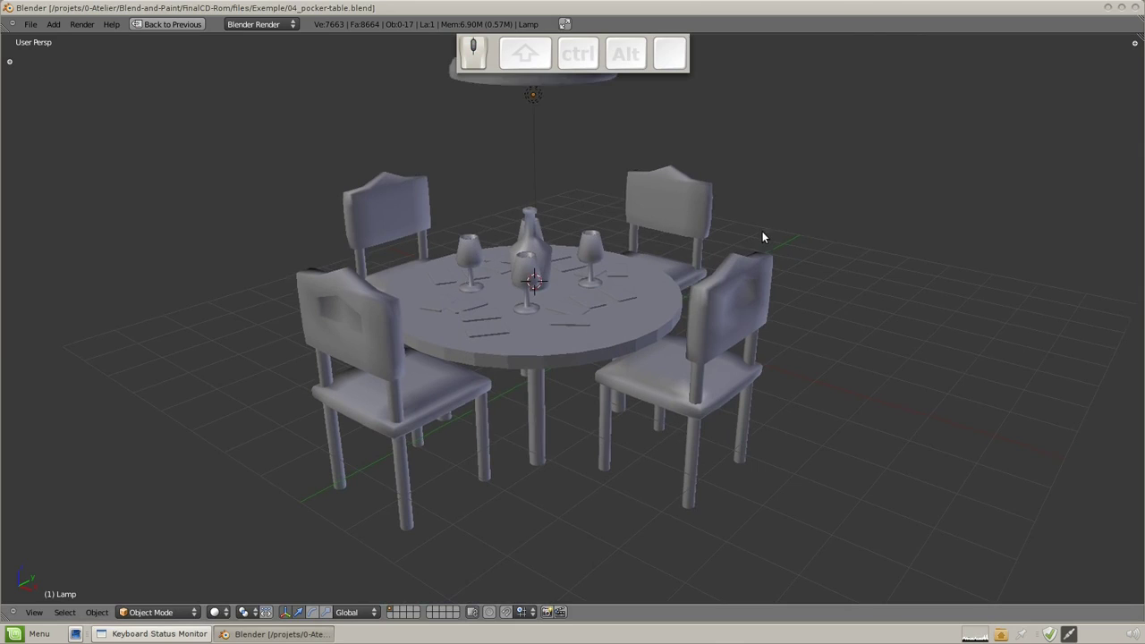
pyautogui.scroll(3)
pyautogui.scroll(3)
pyautogui.rightClick(494, 232)
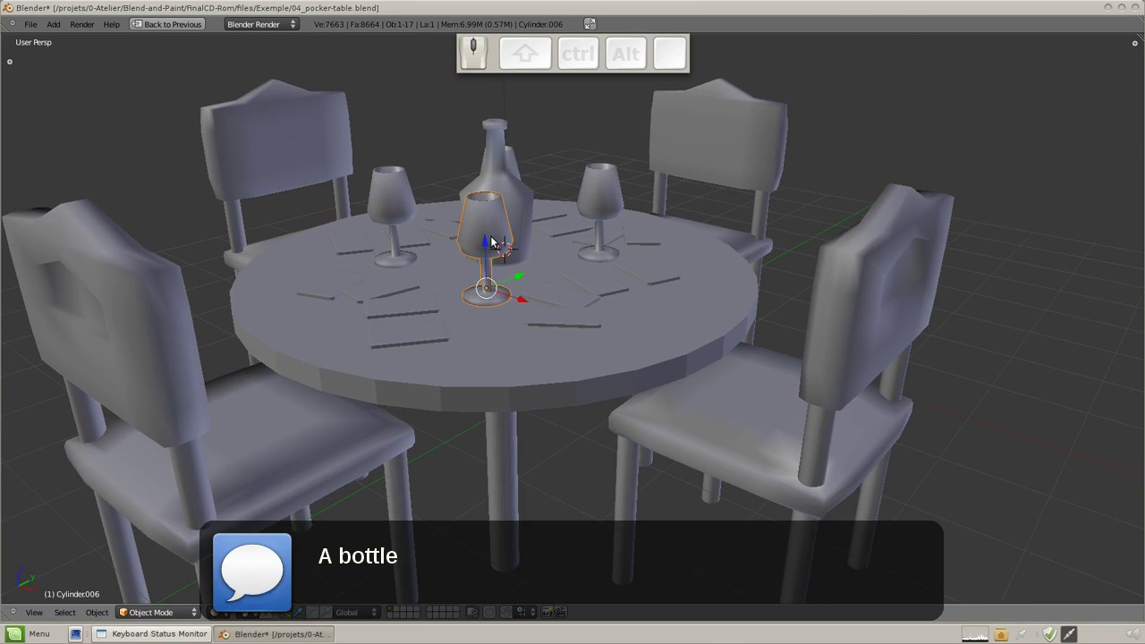
pyautogui.rightClick(521, 198)
pyautogui.press('Tab')
pyautogui.press('a')
# Inspect the bottle's mesh structure in edit mode, then leave editing
pyautogui.scroll(3)
pyautogui.scroll(-3)
pyautogui.press('KP_Decimal')
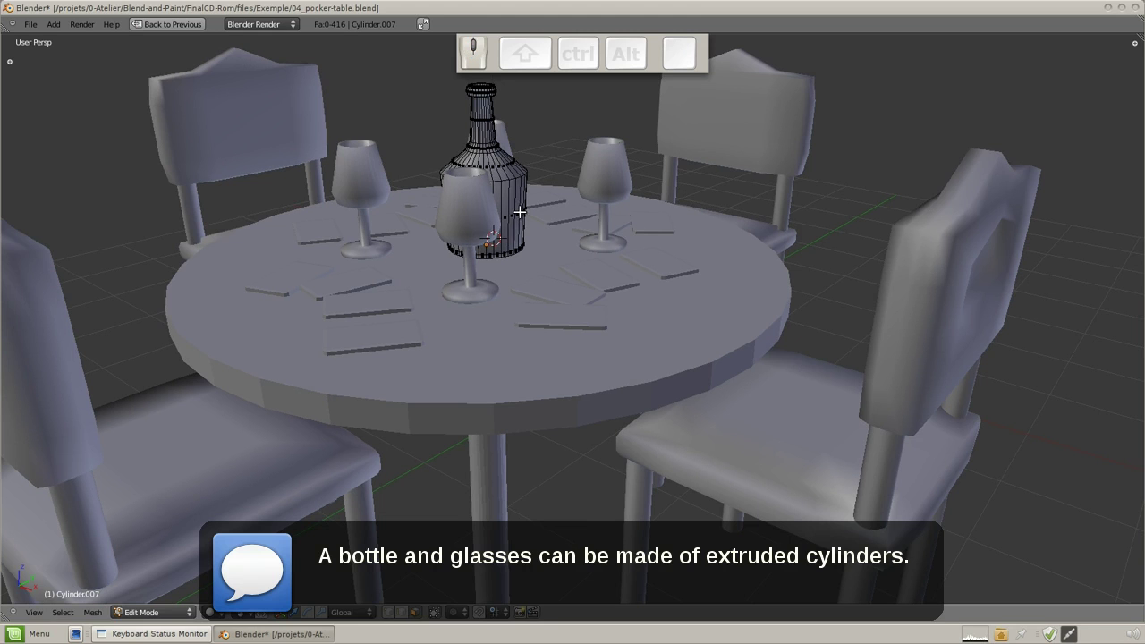
pyautogui.press('shift+Tab')
pyautogui.press('KP_Decimal')
pyautogui.scroll(-3)
pyautogui.middleClick(671, 434)
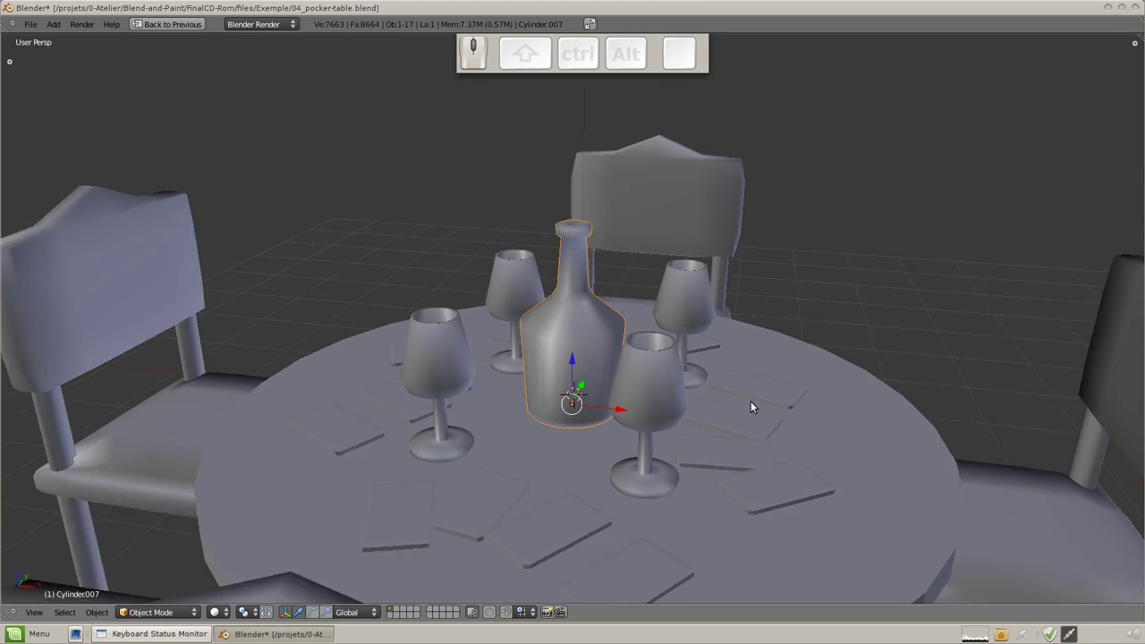
pyautogui.press('Tab')
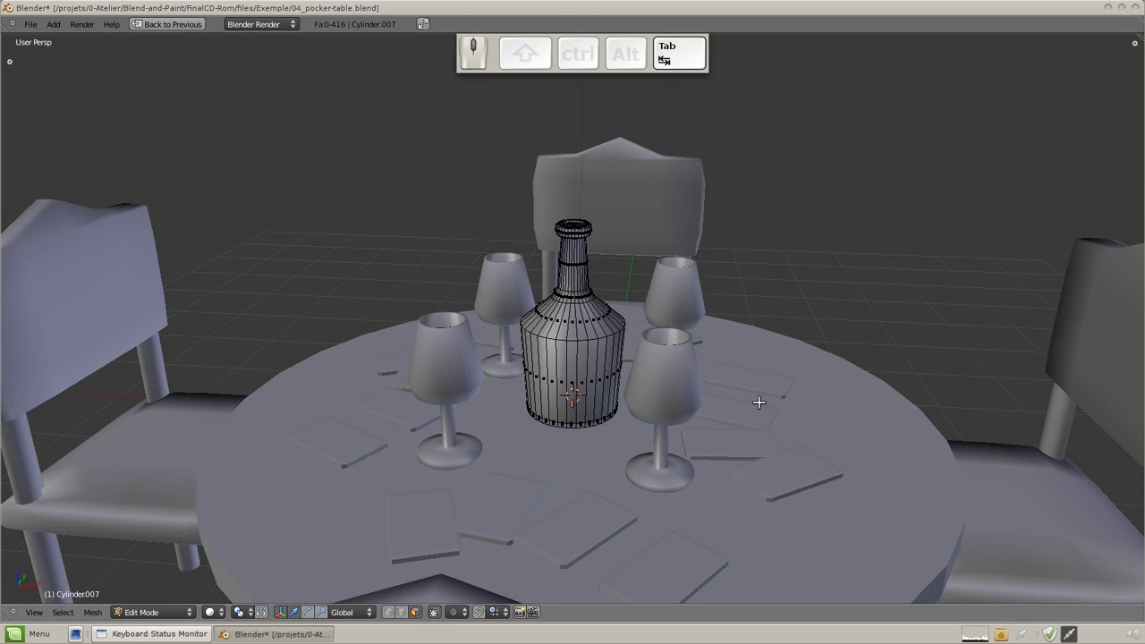
pyautogui.press('Tab')
# Zoom back out and return to the full multi-panel layout with Ctrl+Up
pyautogui.scroll(-3)
pyautogui.moveTo(697, 374); pyautogui.dragTo(666, 402)
pyautogui.moveTo(597, 414); pyautogui.dragTo(581, 451)
pyautogui.press('ctrl+Up')
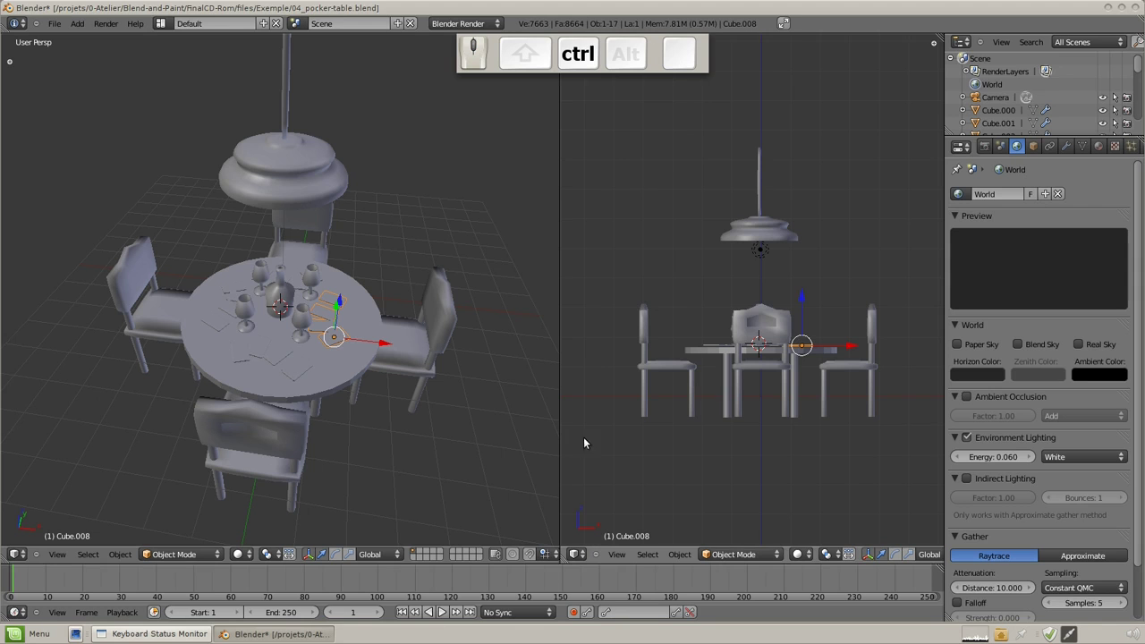
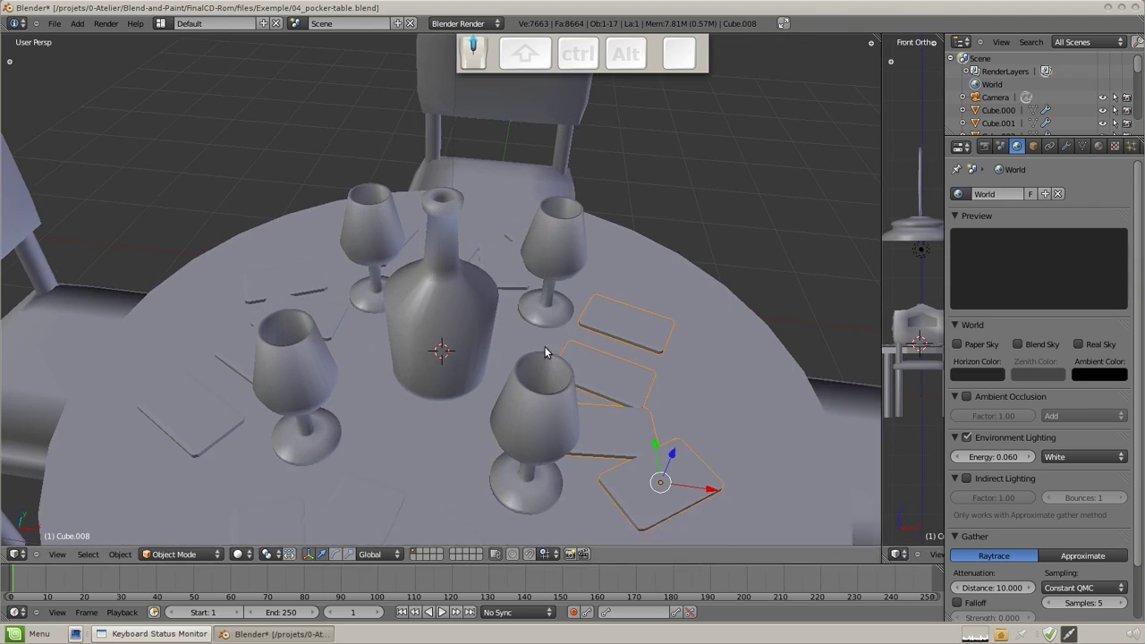
# Zoom to the playing cards and show the card's Bevel modifier at width 0.1
pyautogui.middleClick(714, 376)
pyautogui.middleClick(511, 417)
pyautogui.scroll(3)
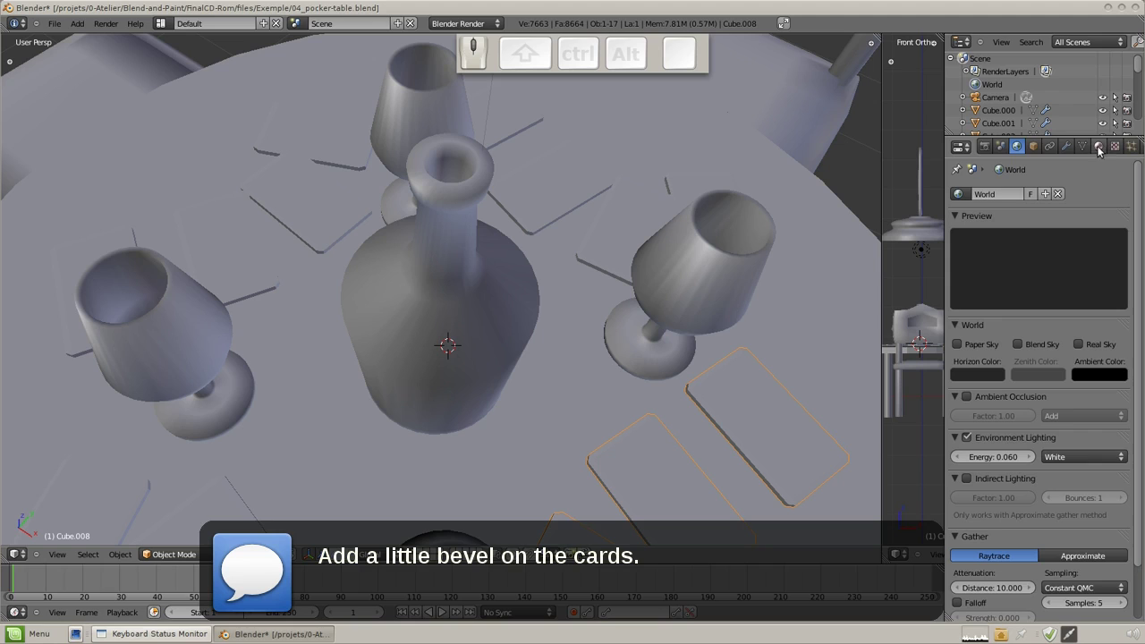
pyautogui.click(1042, 149)
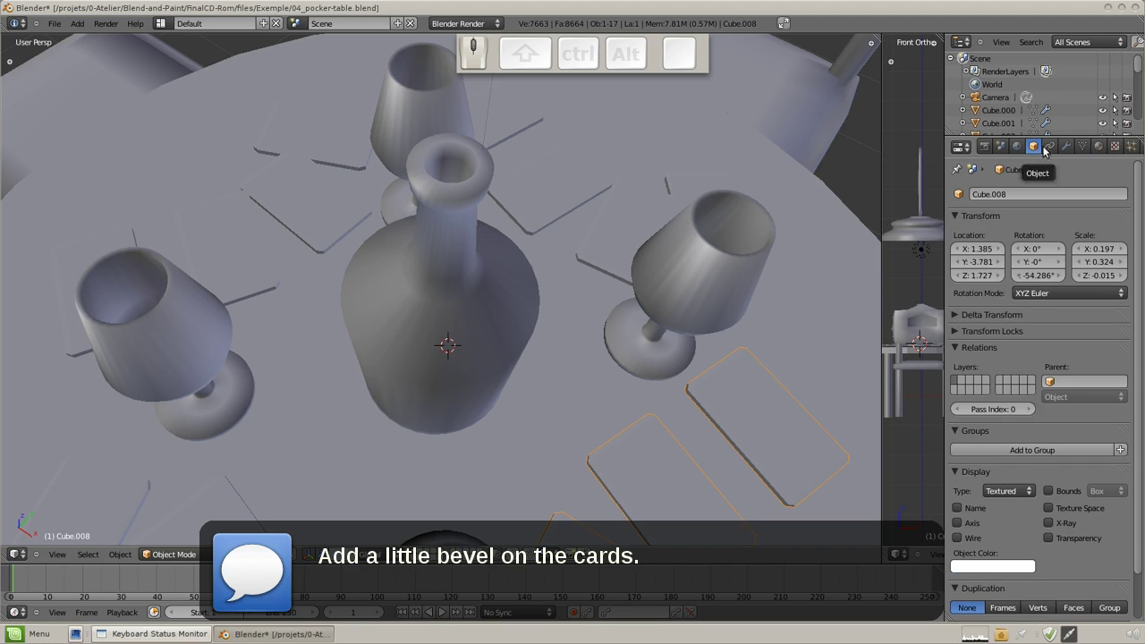
pyautogui.click(1072, 151)
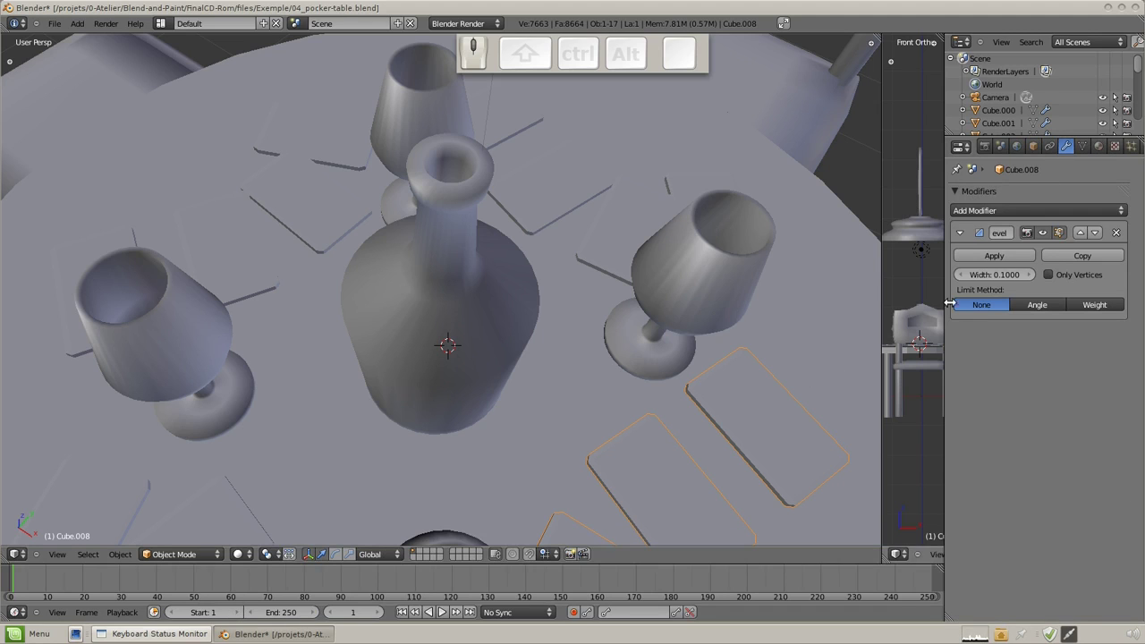
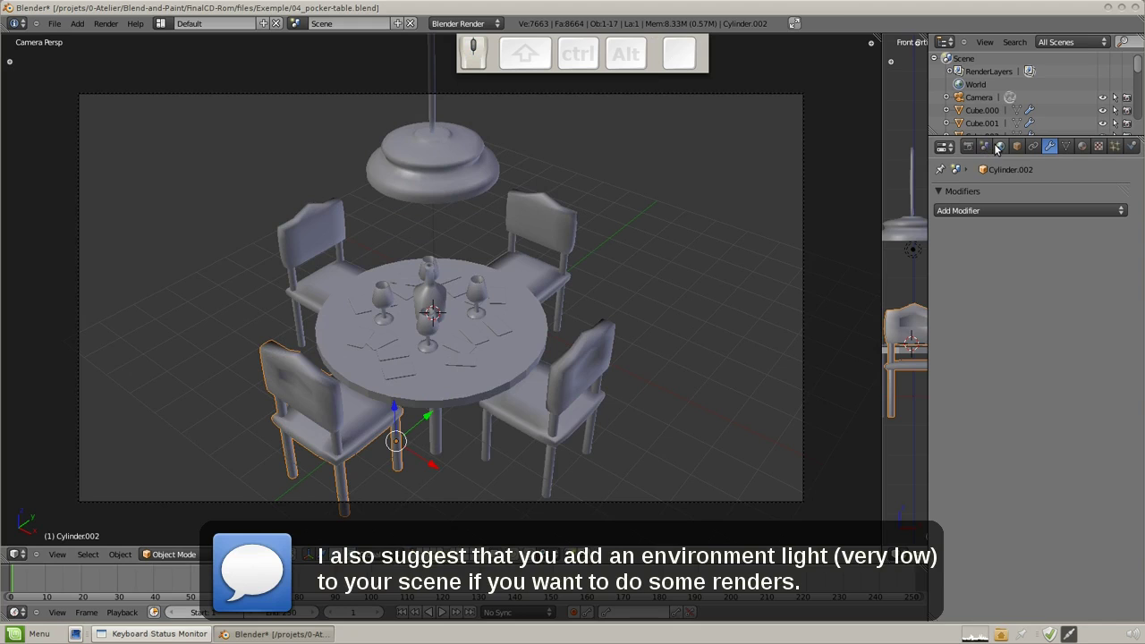
# Set World environment lighting energy to 0.060 and render the scene with F12
pyautogui.click(1003, 146)
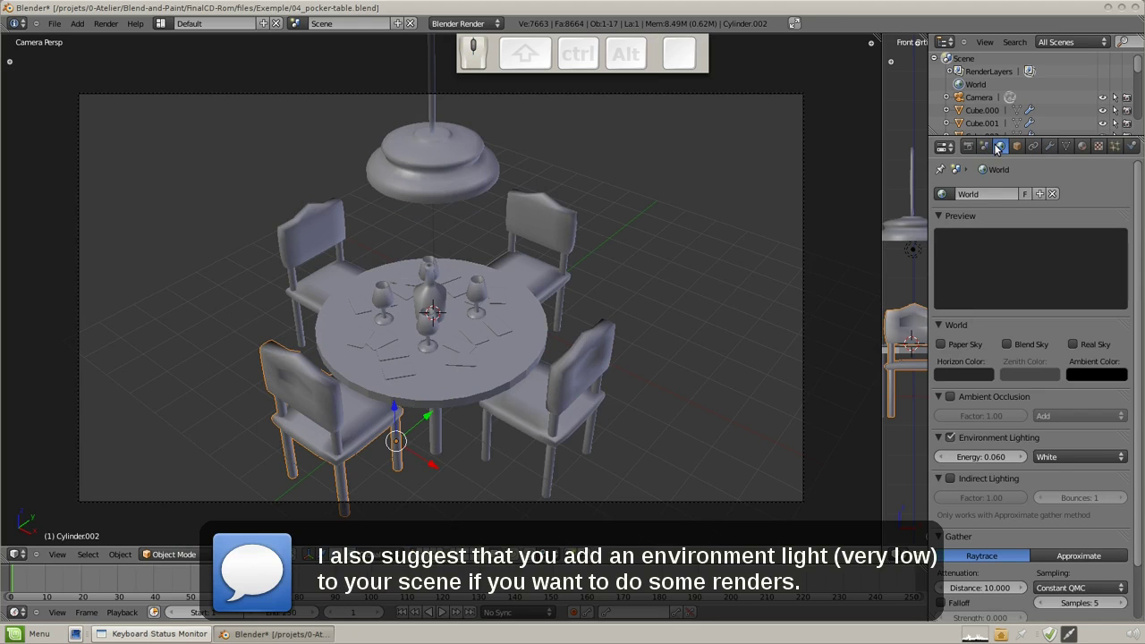
pyautogui.moveTo(1035, 443); pyautogui.dragTo(1037, 383)
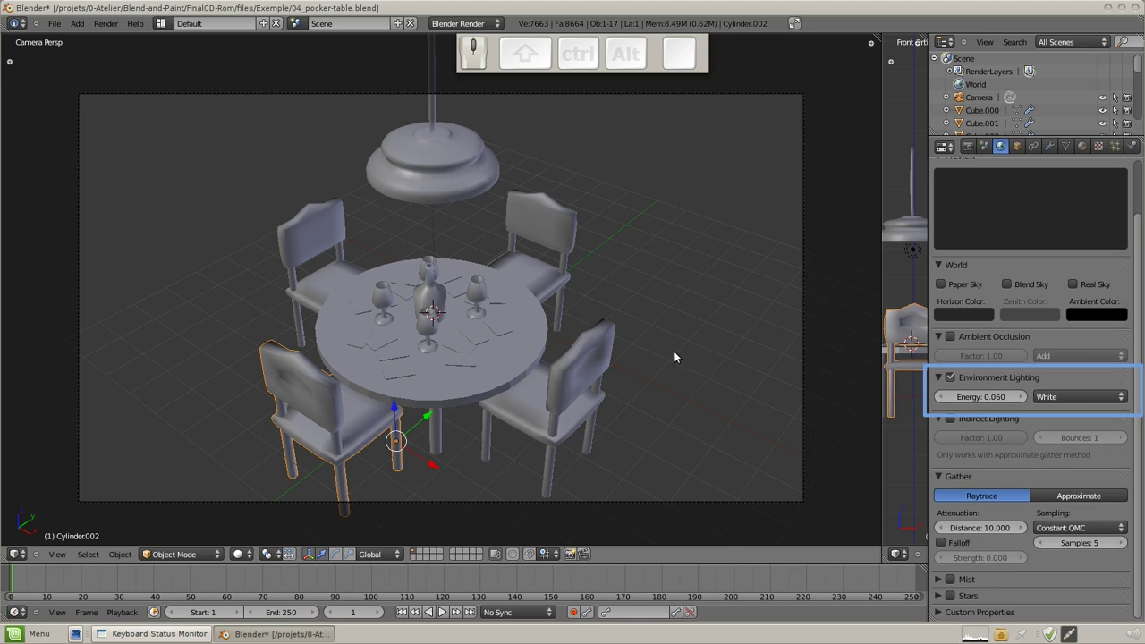
pyautogui.press('F12')
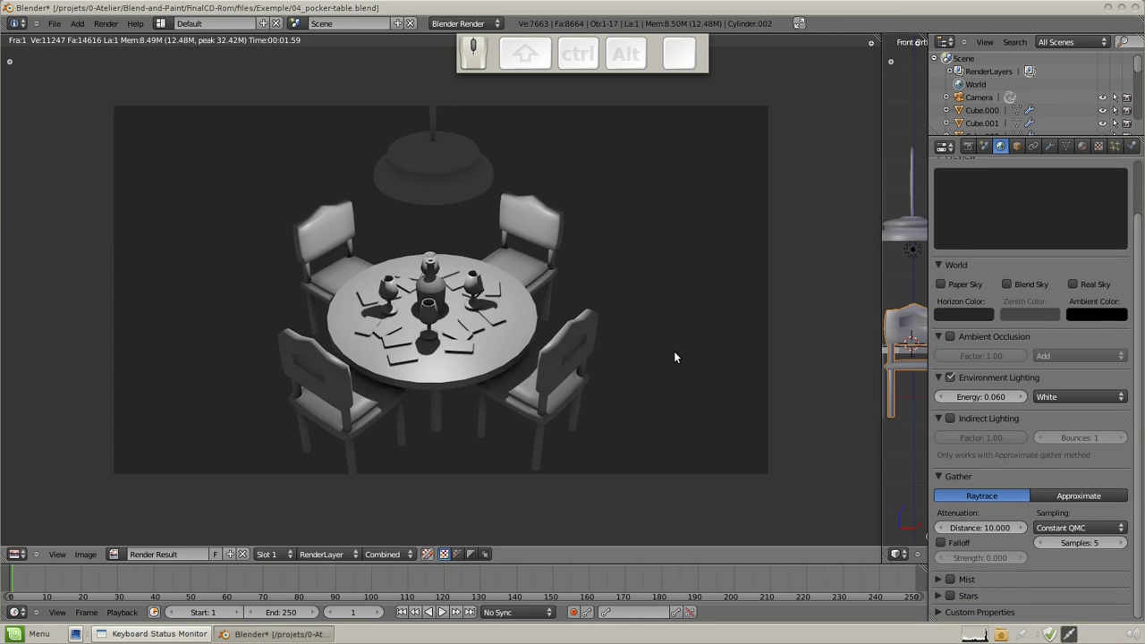